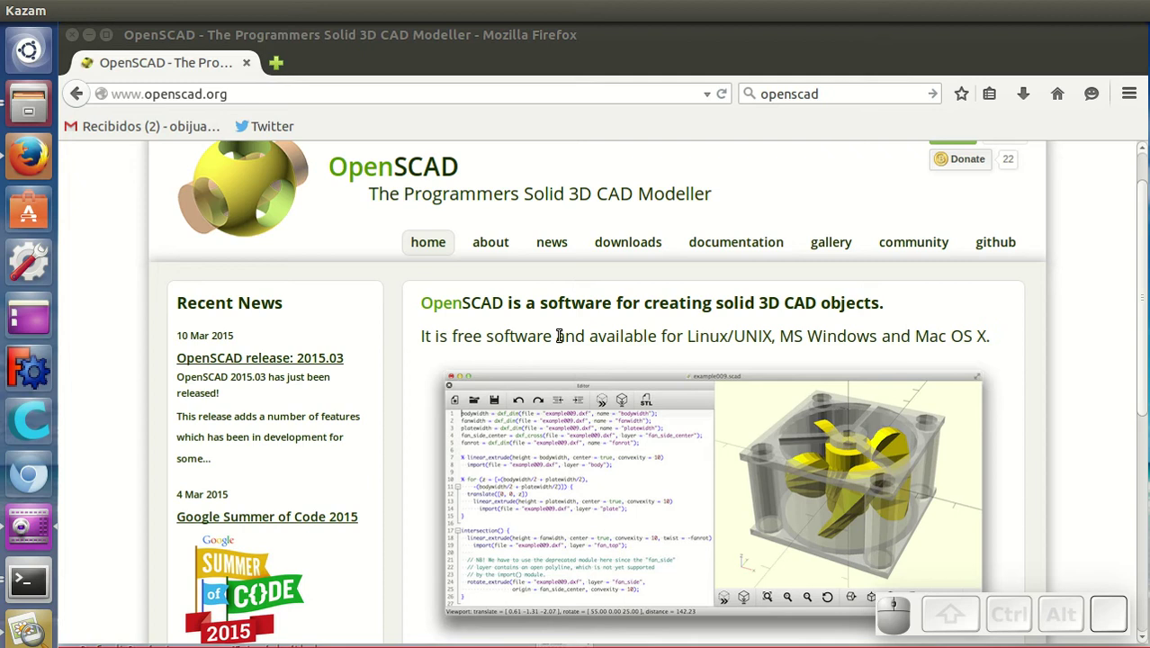
Scroll the openscad.org homepage between the 2015.03 release news and the download section
scroll("down", 3)
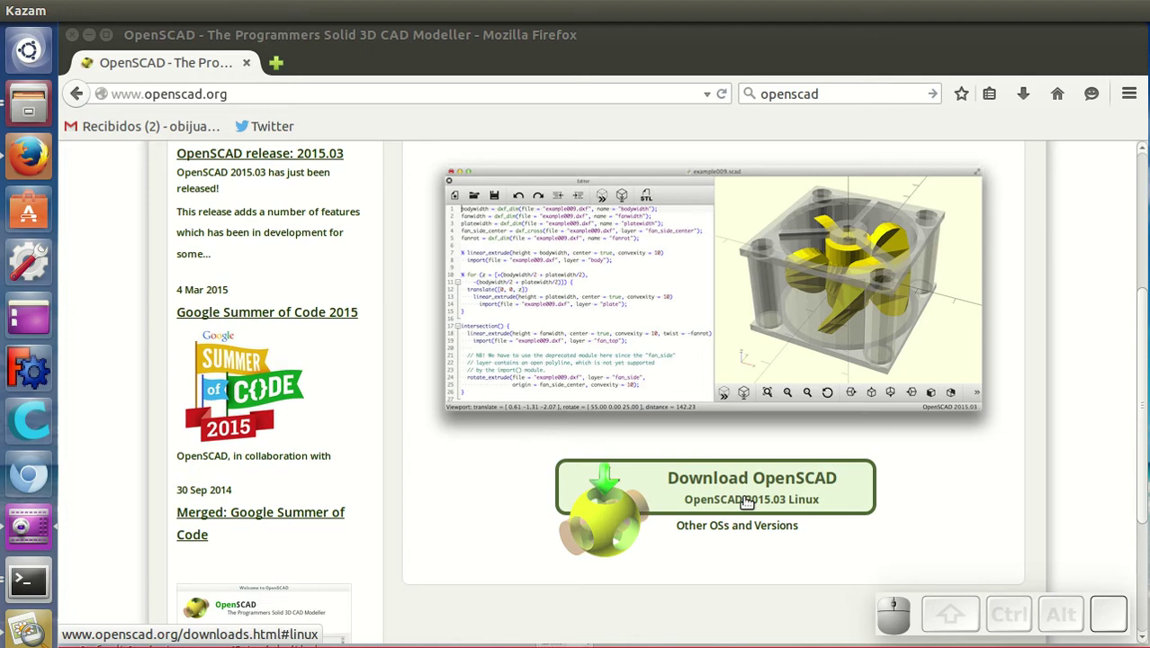
scroll("up", 3)
scroll("down", 3)
scroll("up", 3)
scroll("down", 3)
scroll("up", 3)
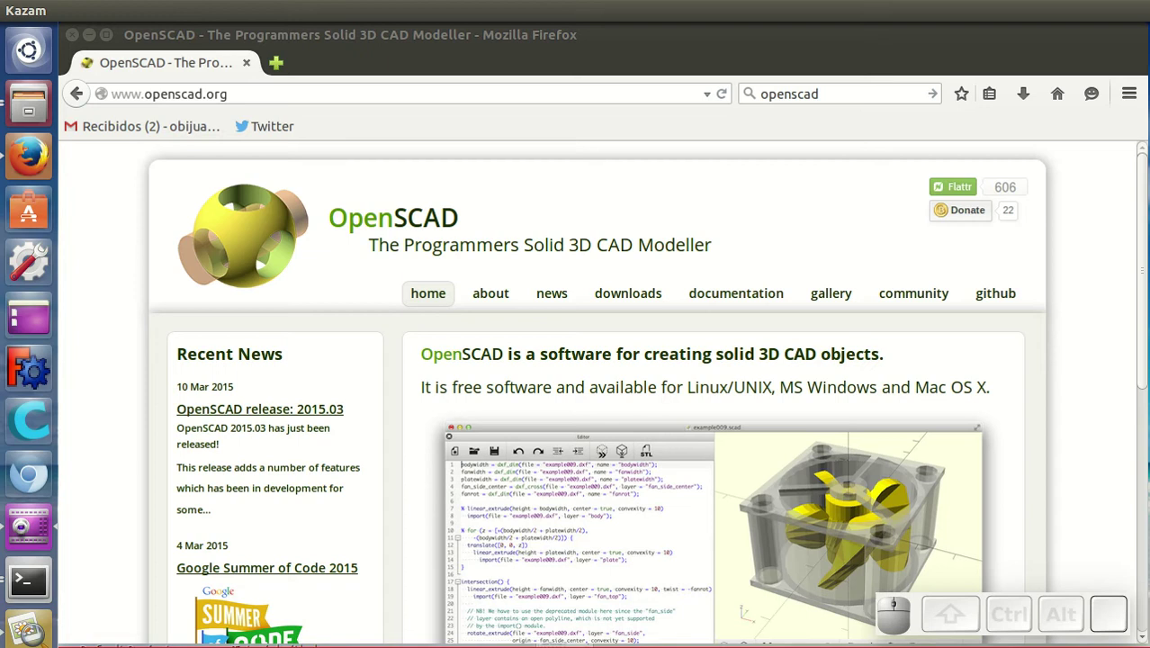
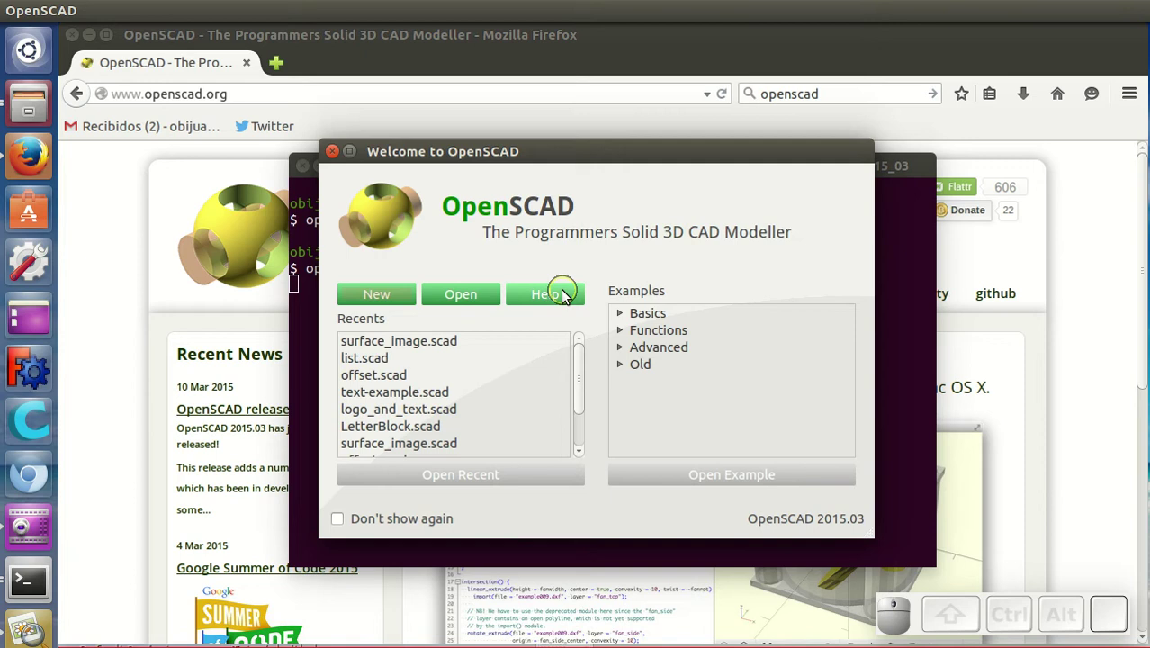
Choose New in the welcome window to start an empty Untitled.scad design
left_click(385, 291)
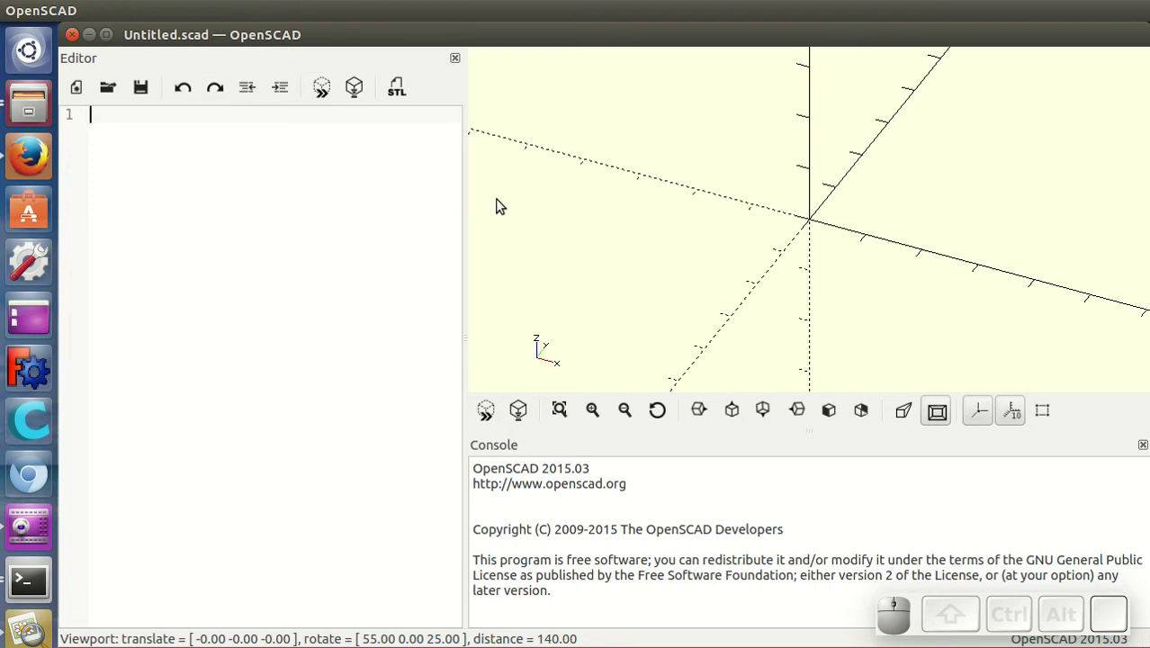
Write cube([10, 10, 10]); in the editor and preview the yellow cube with F5
left_click(541, 339)
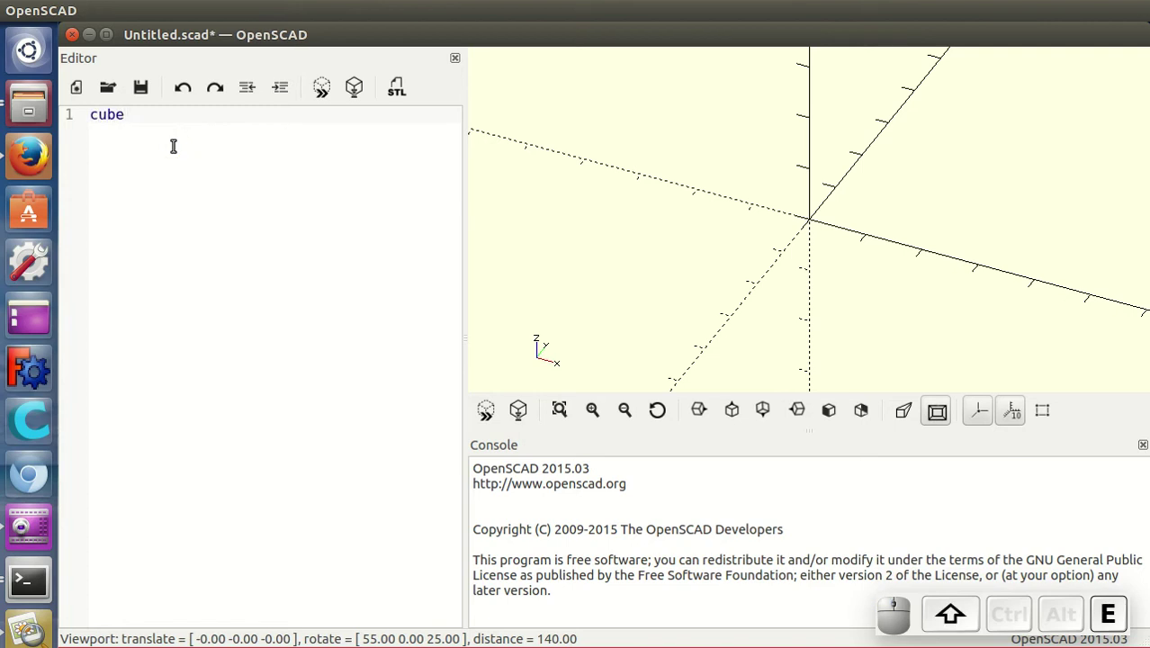
key("shift+Left")
key("alt+Left")
key("alt+1")
key("alt+0")
key("alt+,")
key("alt+space")
key("1")
key("alt+0")
key("alt+,")
key("space")
key("alt+1")
key("alt+0")
key("Right")
key("shift+,")
key("Return")
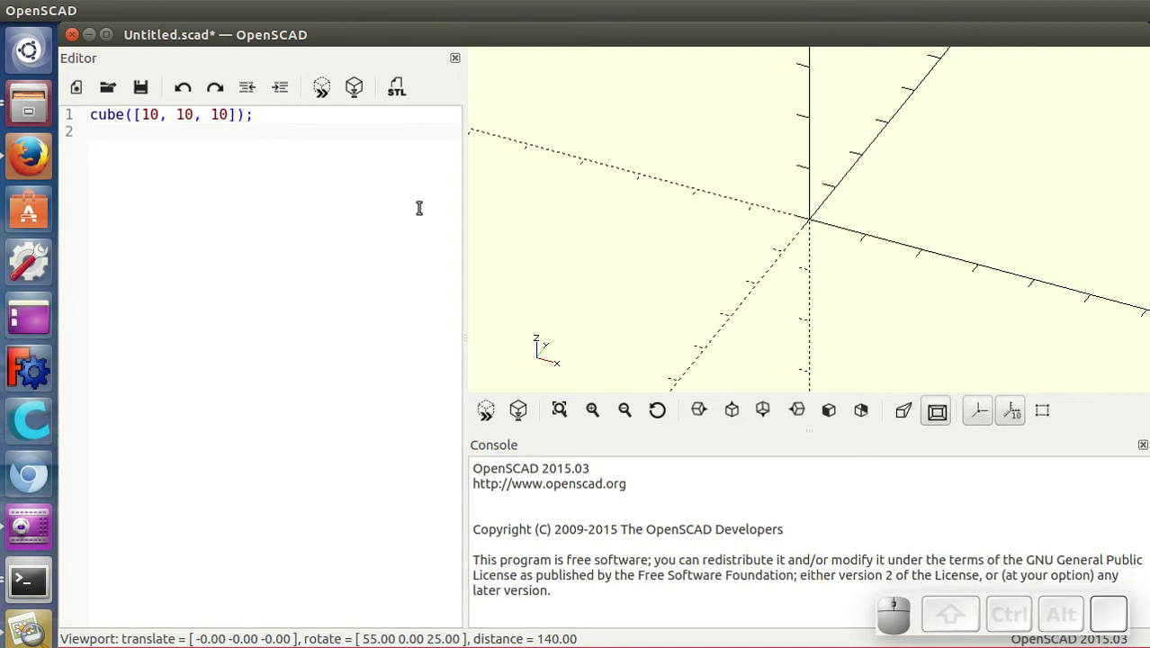
key("F5")
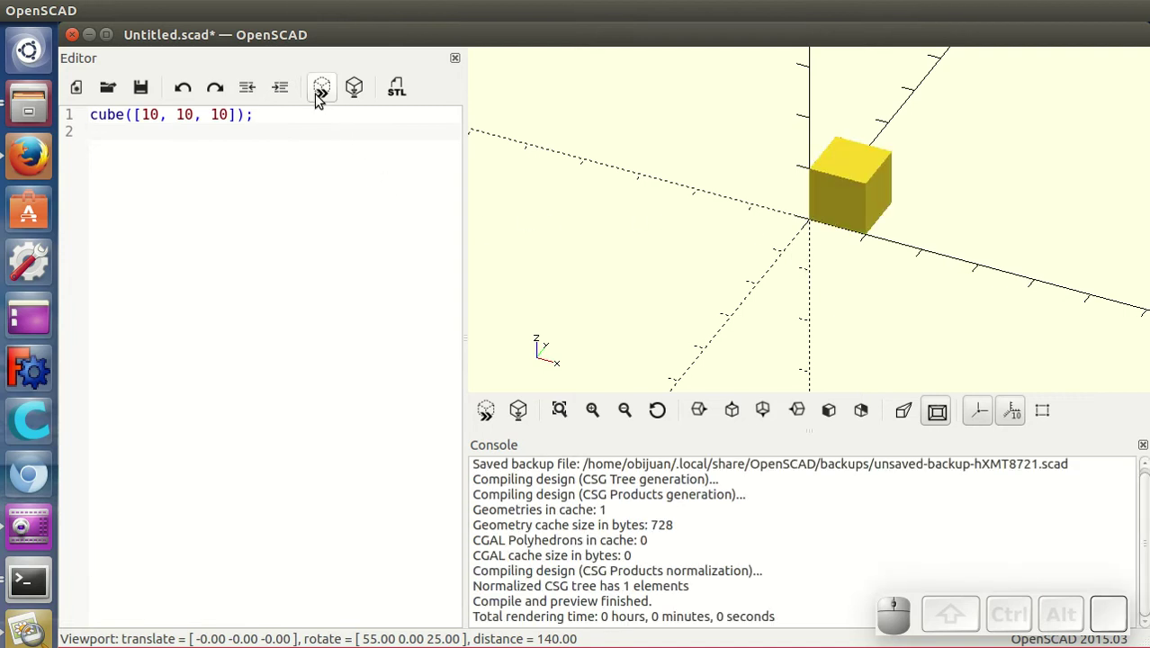
left_click(322, 103)
scroll("up", 3)
scroll("down", 3)
scroll("up", 3)
left_click_drag(829, 285, 717, 254)
left_click_drag(714, 255, 771, 375)
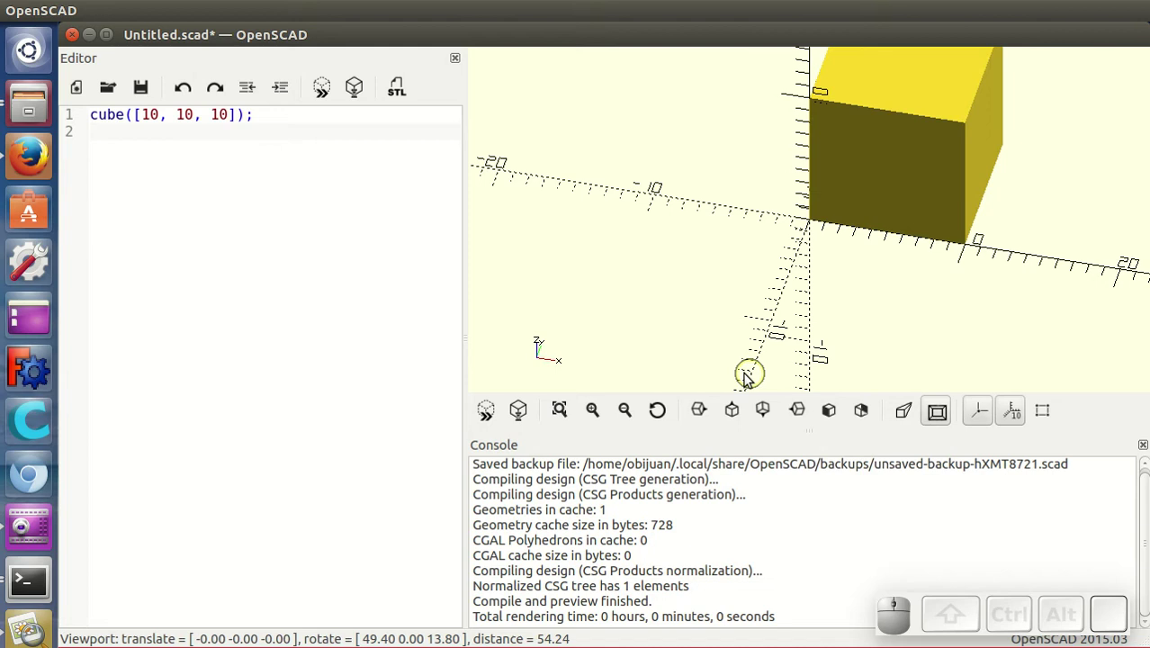
left_click(918, 284)
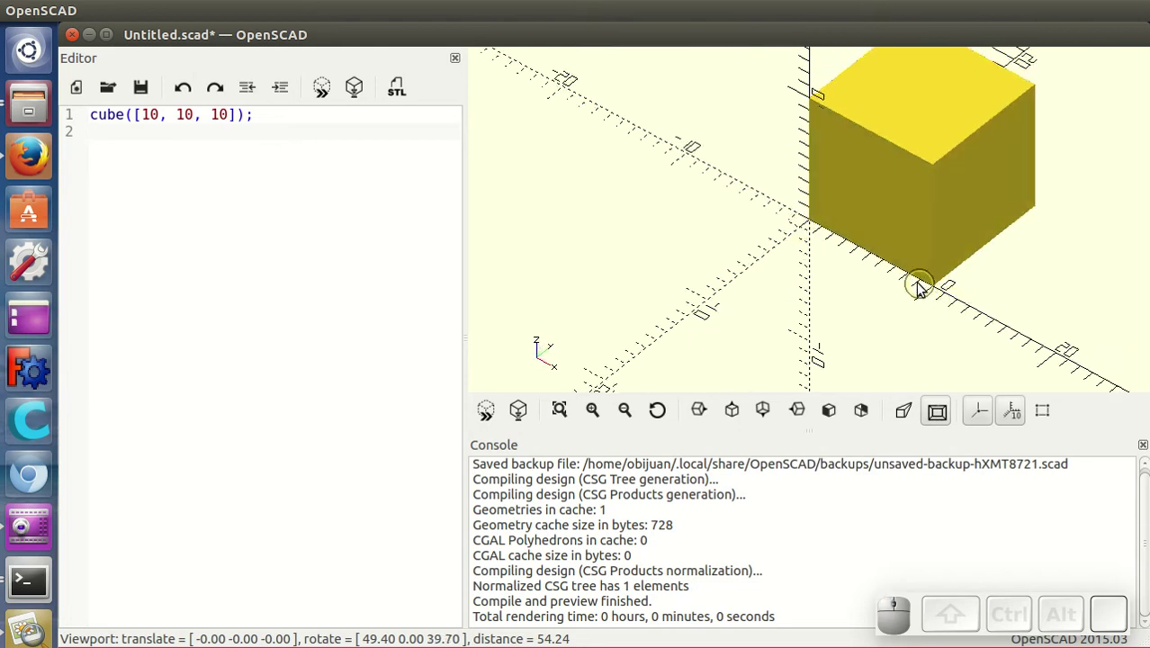
scroll("down", 3)
scroll("down", 3)
scroll("up", 3)
scroll("down", 3)
left_click(988, 423)
left_click(988, 423)
left_click(986, 424)
left_click(986, 424)
left_click(1021, 424)
left_click(1018, 420)
left_click(910, 413)
left_click(947, 411)
scroll("down", 3)
left_click(703, 409)
left_click(730, 405)
left_click(766, 412)
left_click(811, 421)
left_click(824, 419)
left_click(863, 419)
left_click(540, 338)
scroll("down", 3)
left_click_drag(898, 272, 711, 230)
scroll("up", 3)
scroll("down", 3)
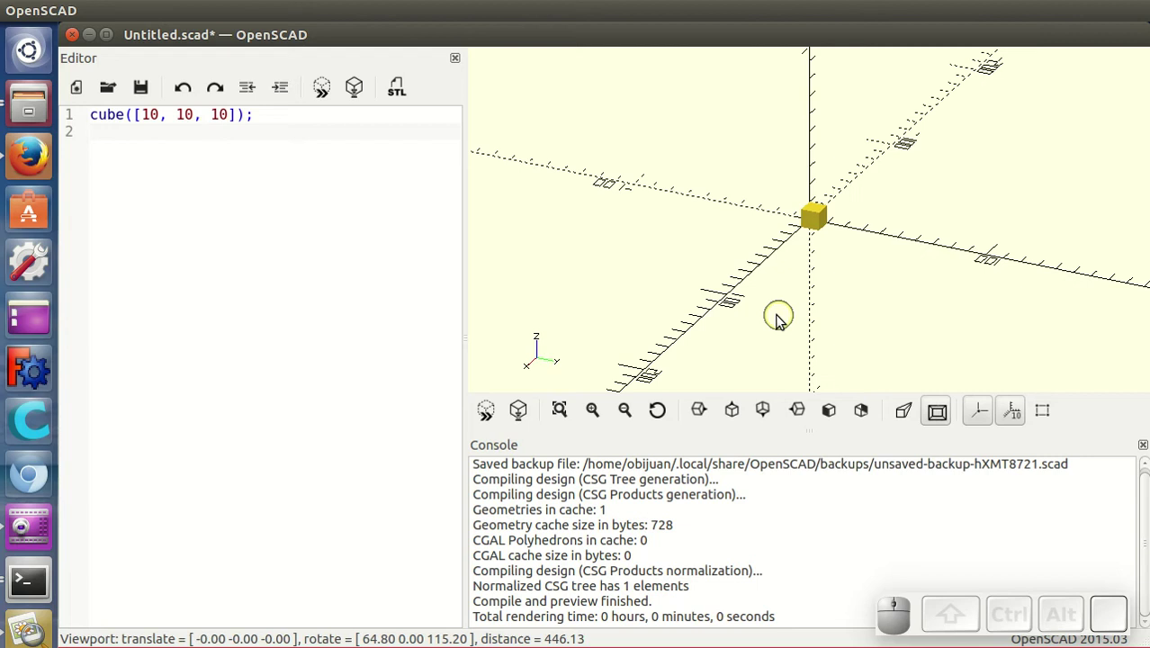
left_click(564, 410)
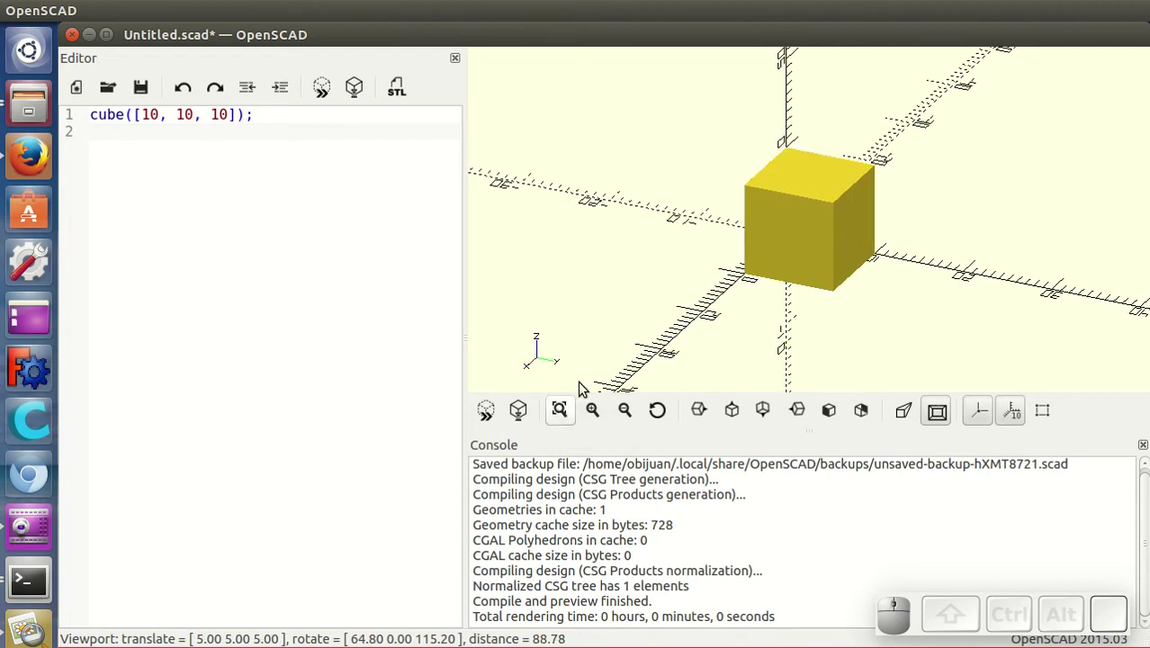
right_click(809, 247)
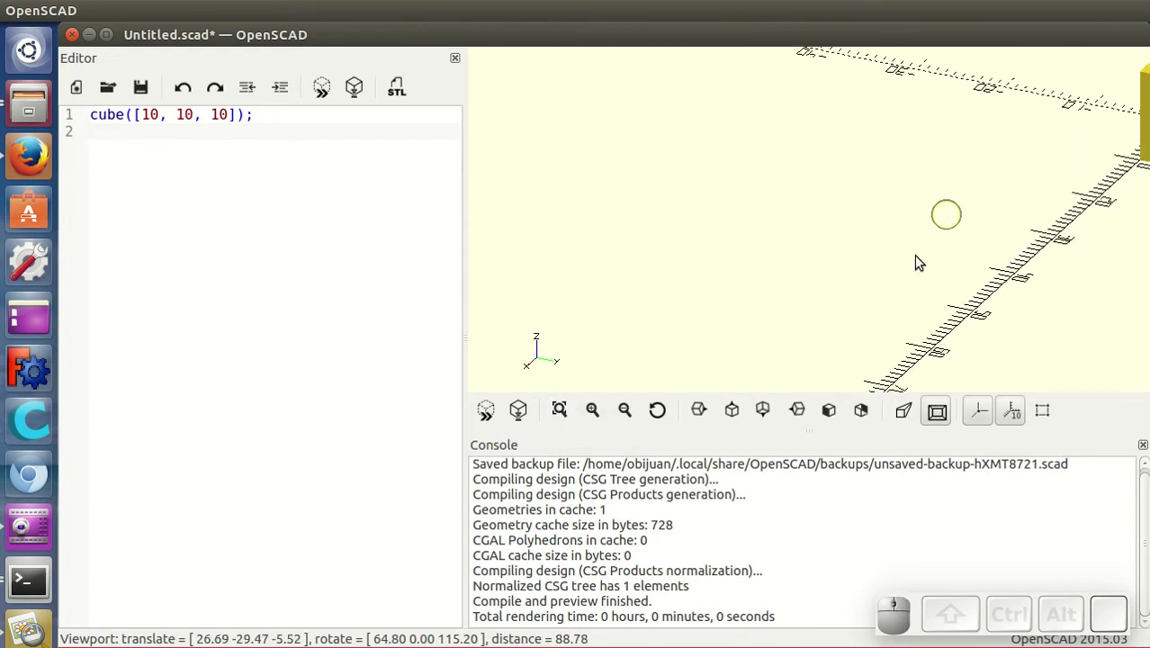
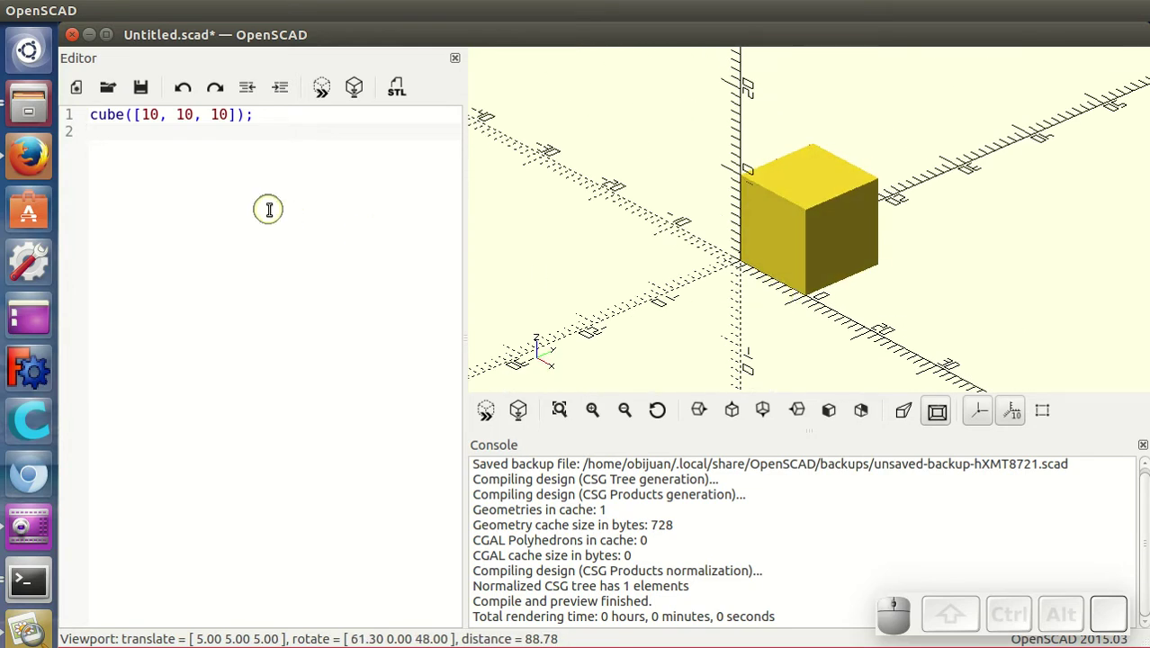
Load text-example.scad through the Open File dialog
left_click(80, 3)
left_click(95, 48)
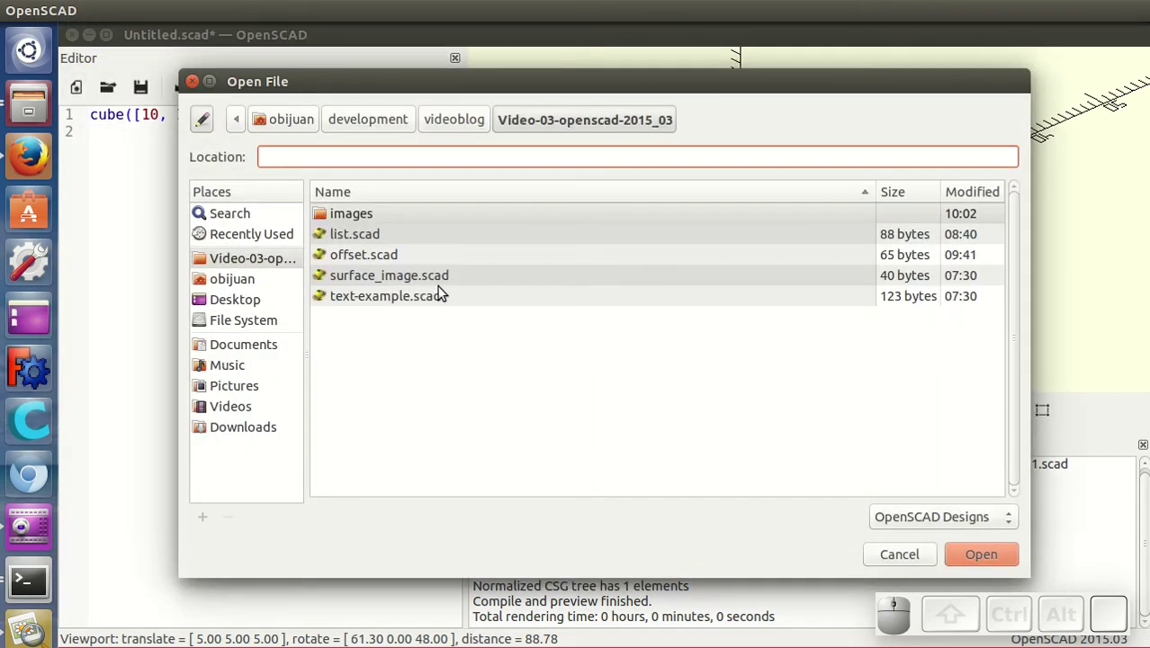
left_click(379, 295)
Orbit around the extruded ¡Hola! letters and inspect the text() code line
scroll("down", 3)
scroll("down", 3)
left_click_drag(668, 241, 692, 237)
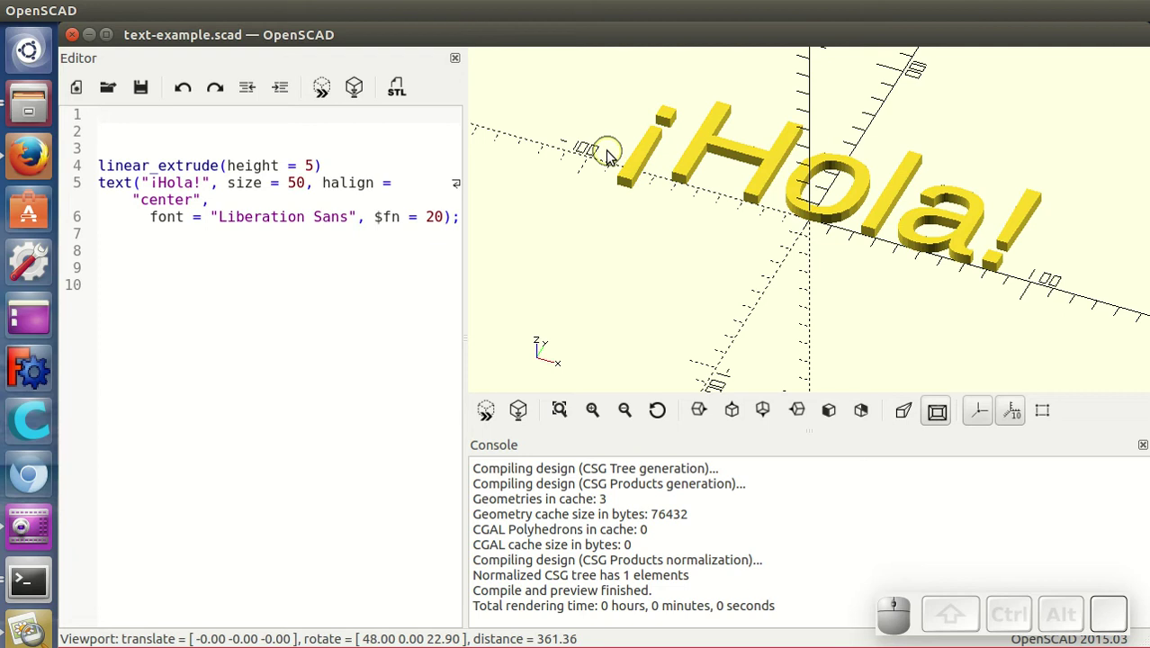
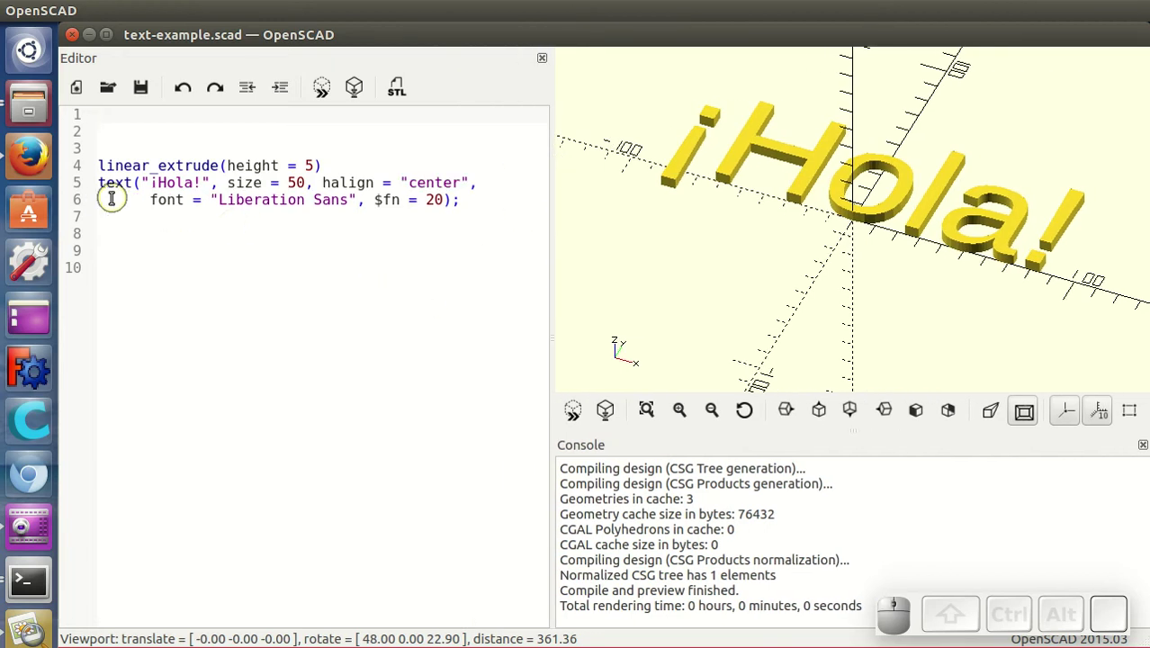
left_click(136, 179)
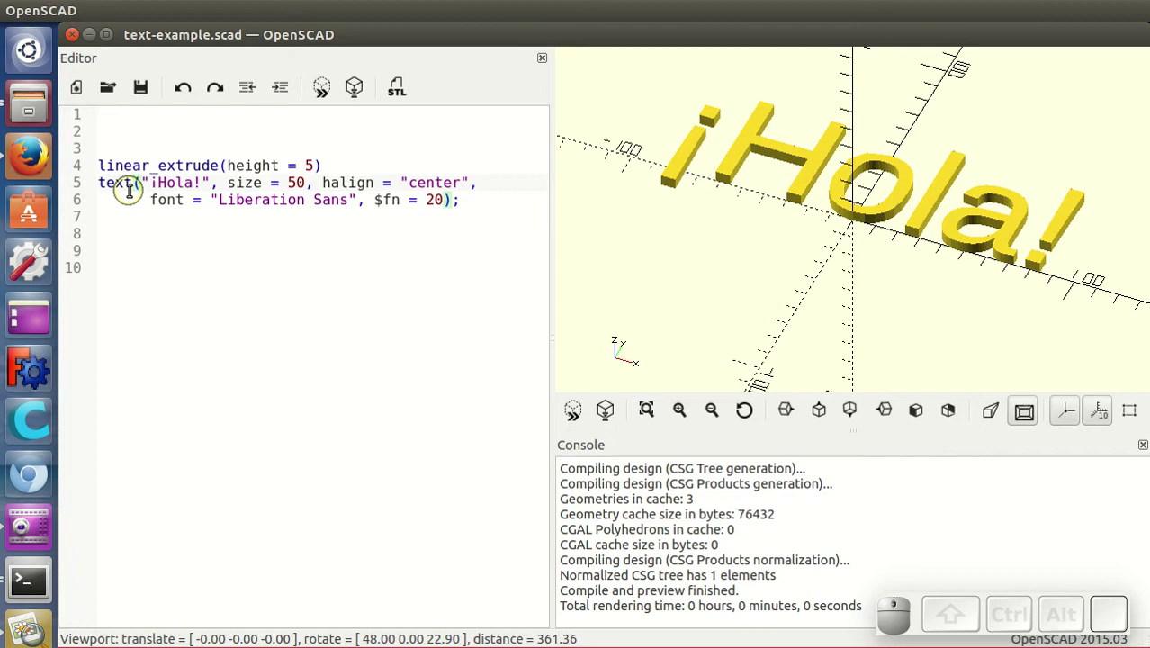
left_click(136, 181)
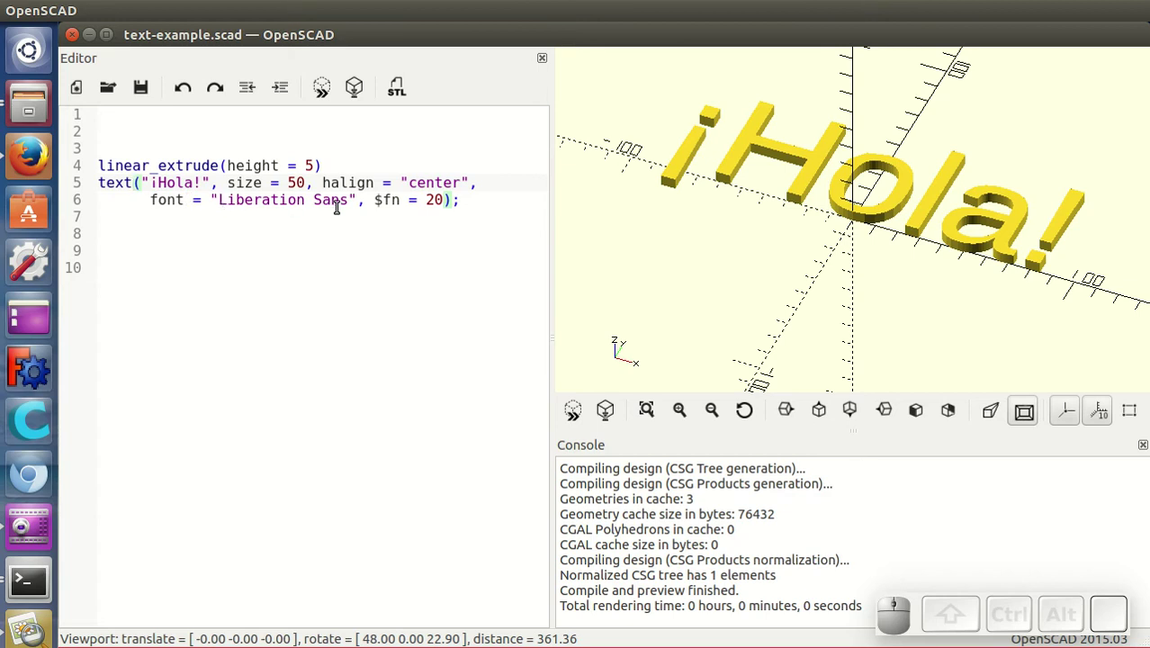
left_click(302, 26)
left_click(352, 32)
left_click(246, 8)
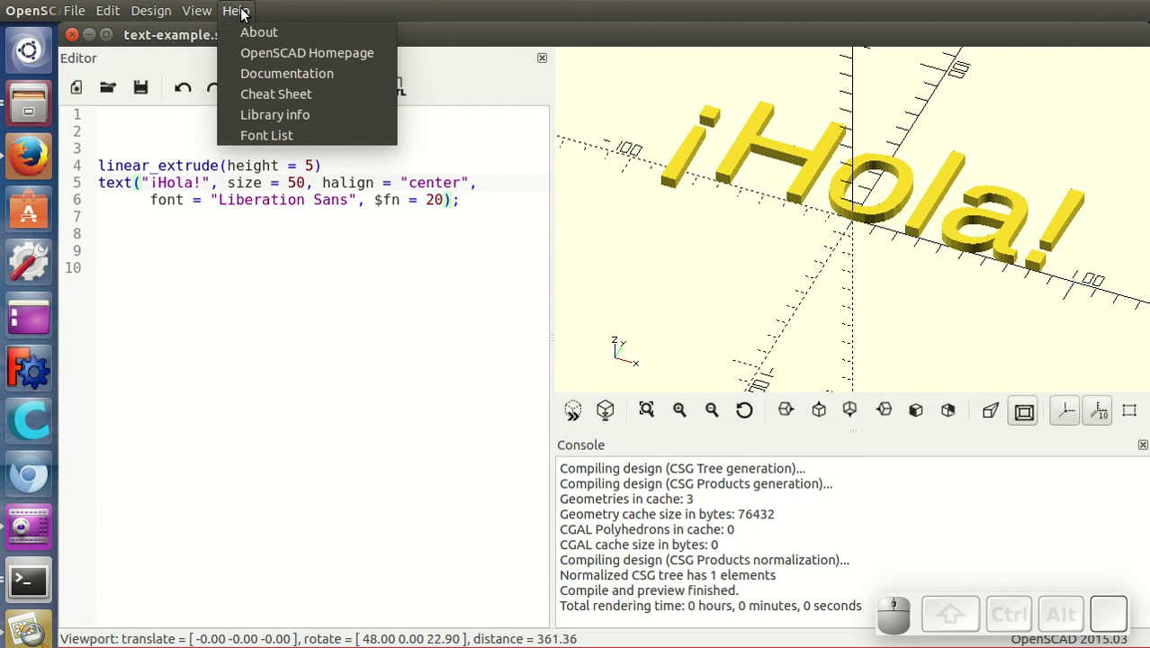
left_click(286, 131)
left_click_drag(638, 345, 354, 232)
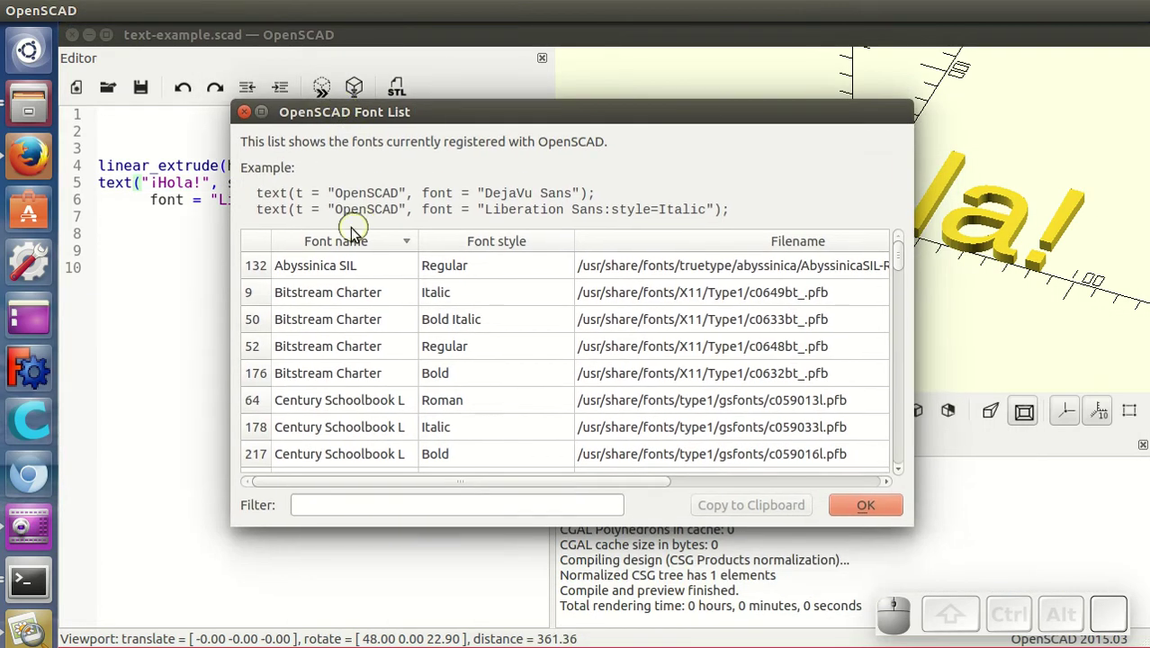
left_click(335, 296)
scroll("down", 3)
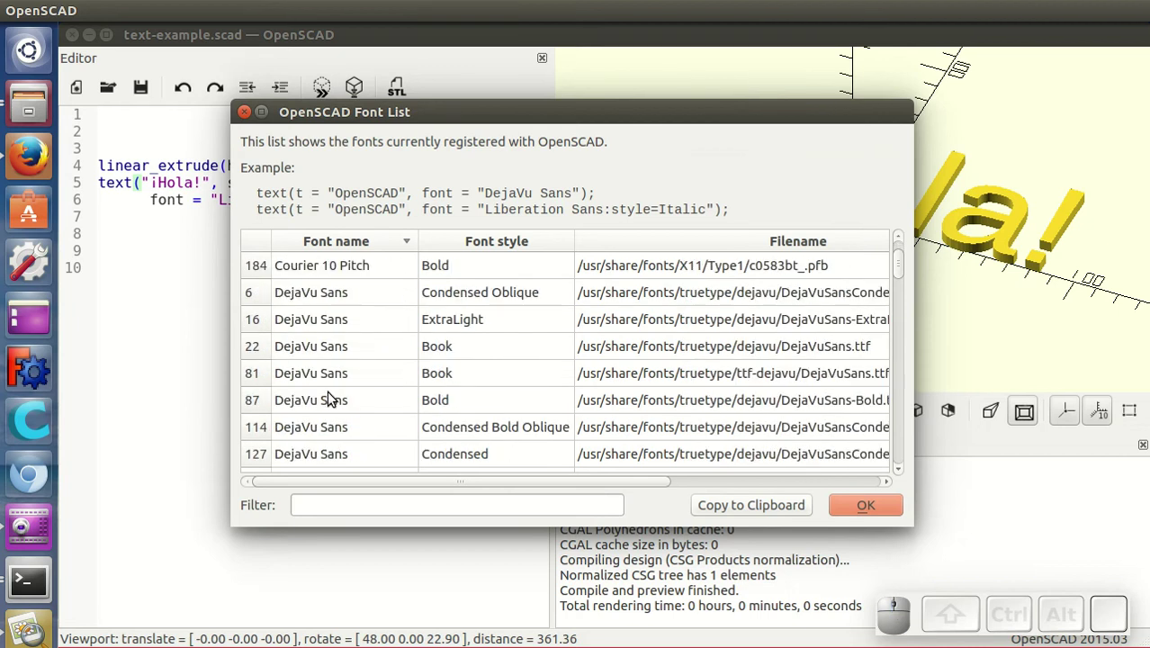
scroll("down", 3)
scroll("up", 3)
left_click(869, 505)
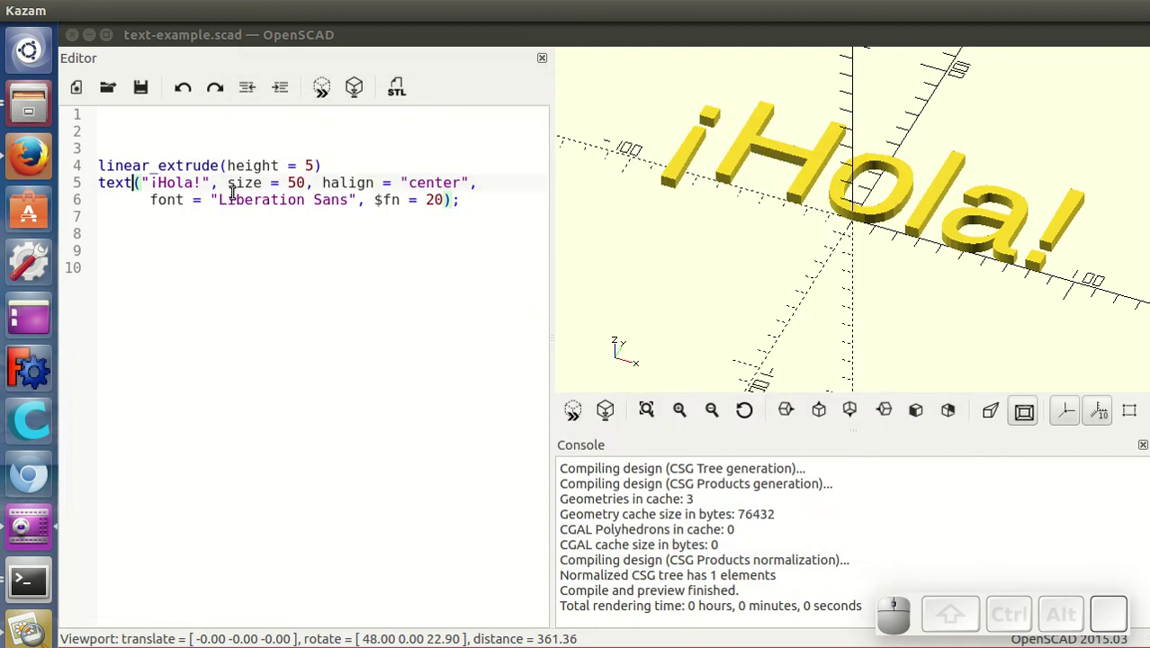
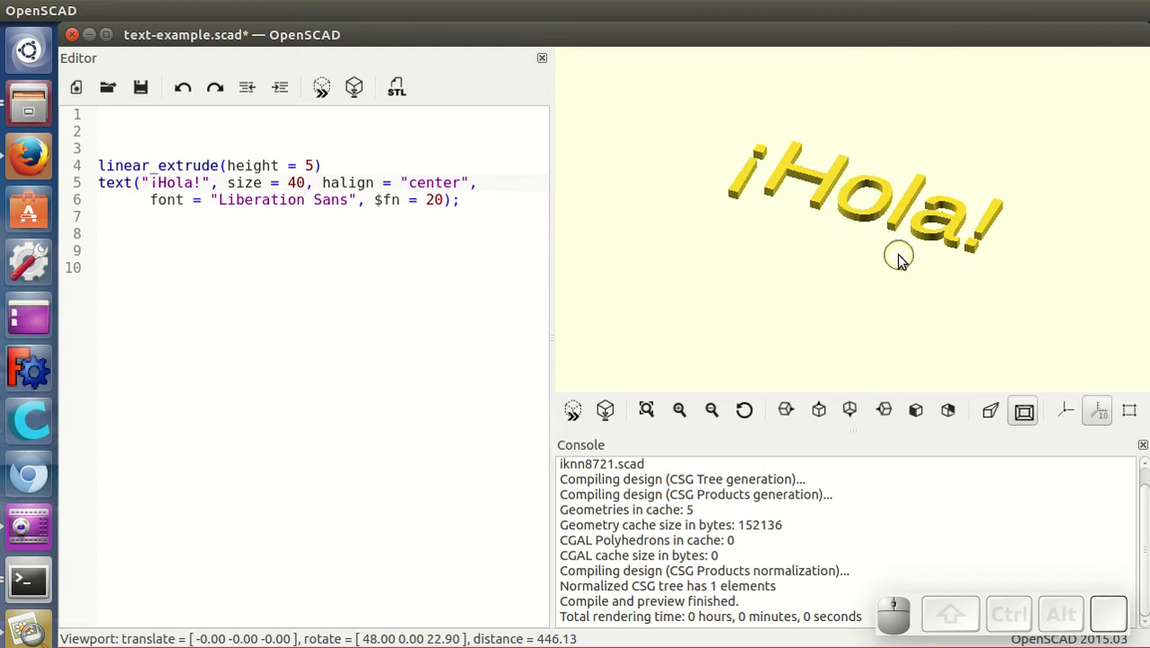
Zoom the 3D view to look over the ¡Hola! letters at the reduced size 40
scroll("down", 3)
scroll("up", 3)
scroll("up", 3)
scroll("down", 3)
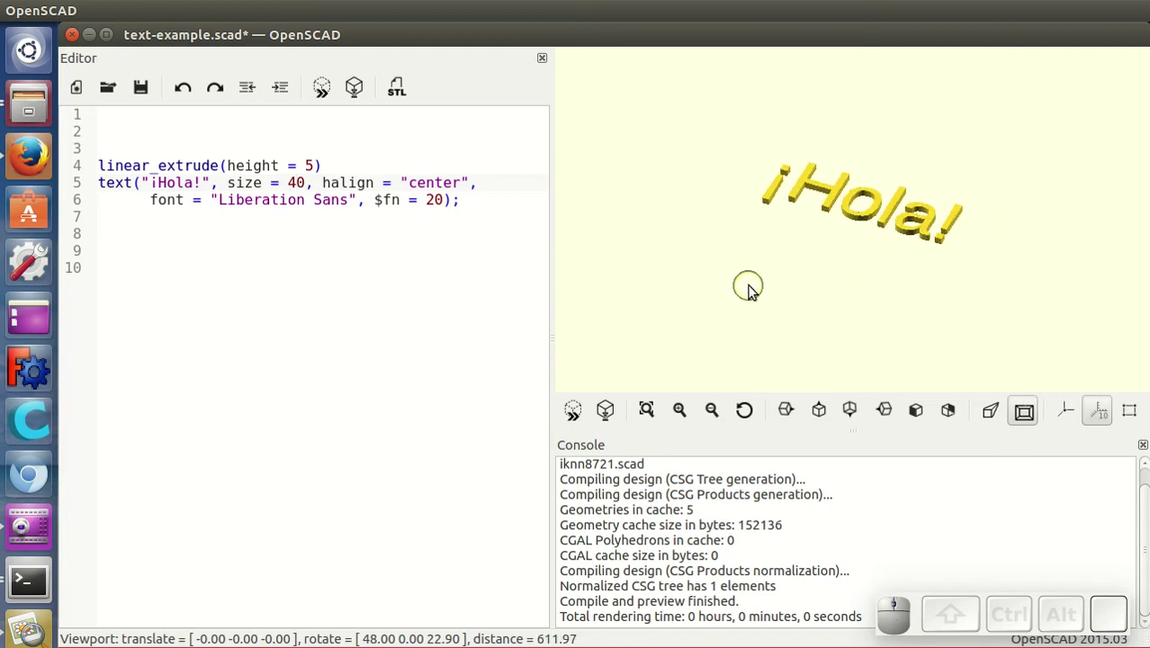
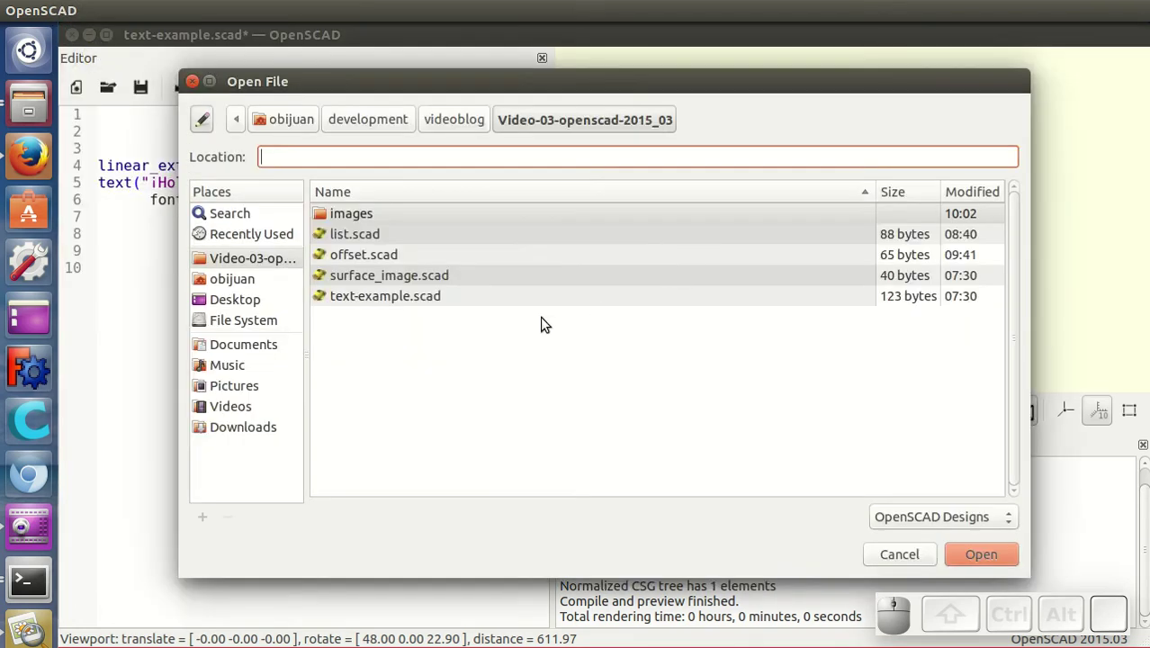
Load list.scad, render the comprehension's pentagon with F6 and read its five echoed vertices
left_click(378, 239)
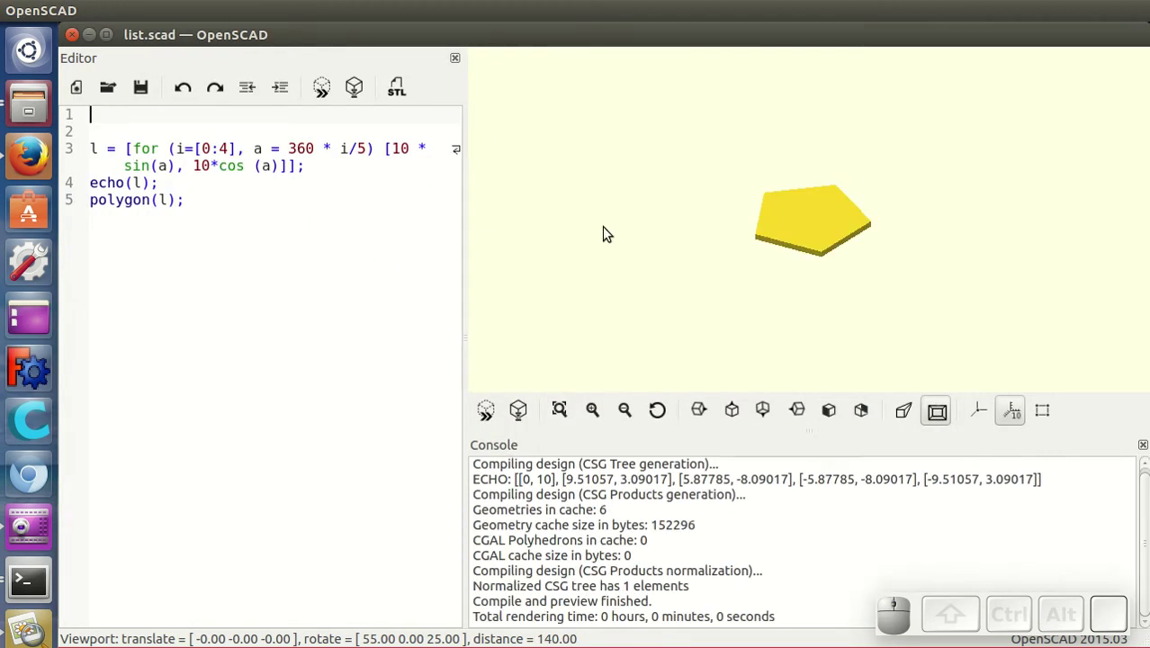
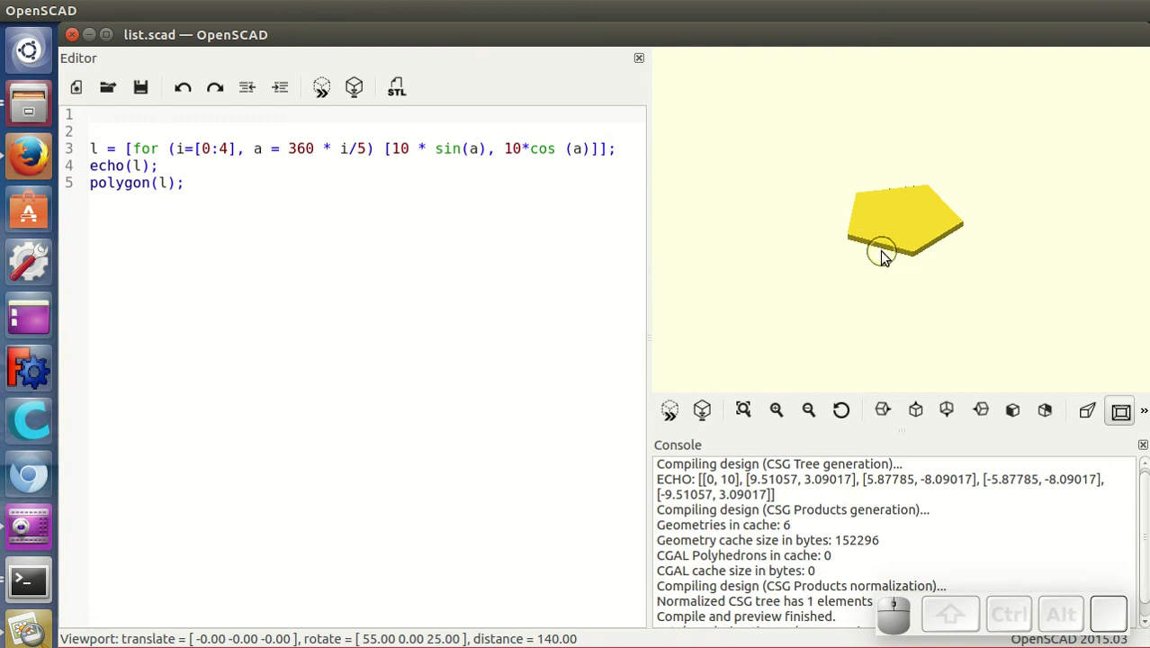
left_click_drag(885, 256, 895, 253)
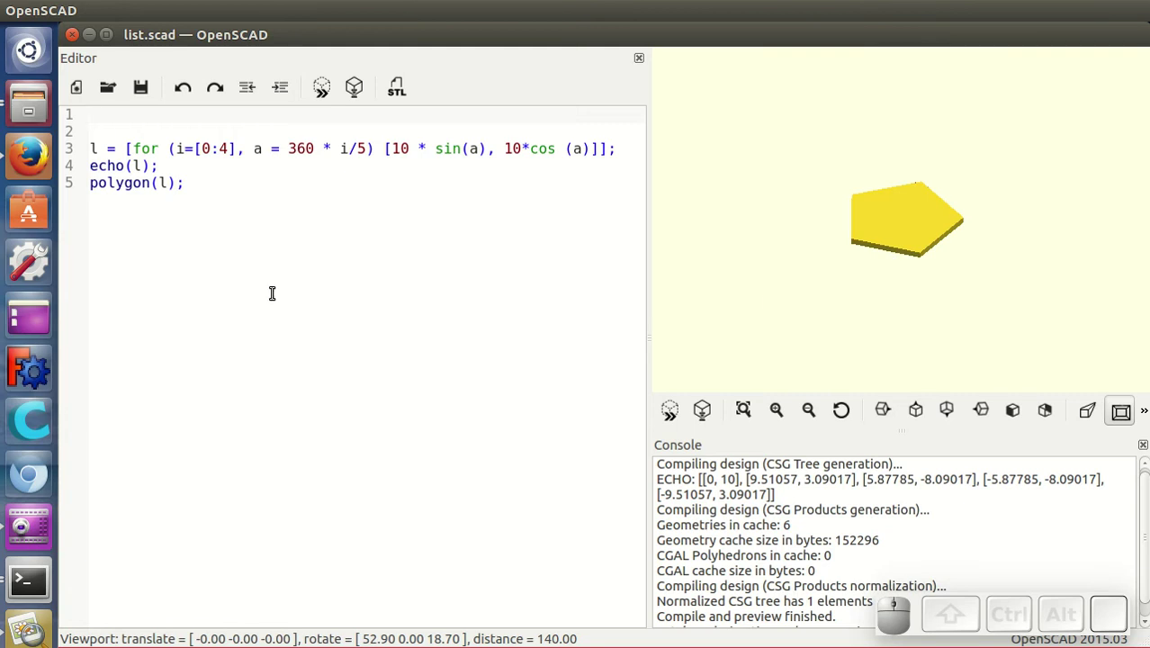
key("F6")
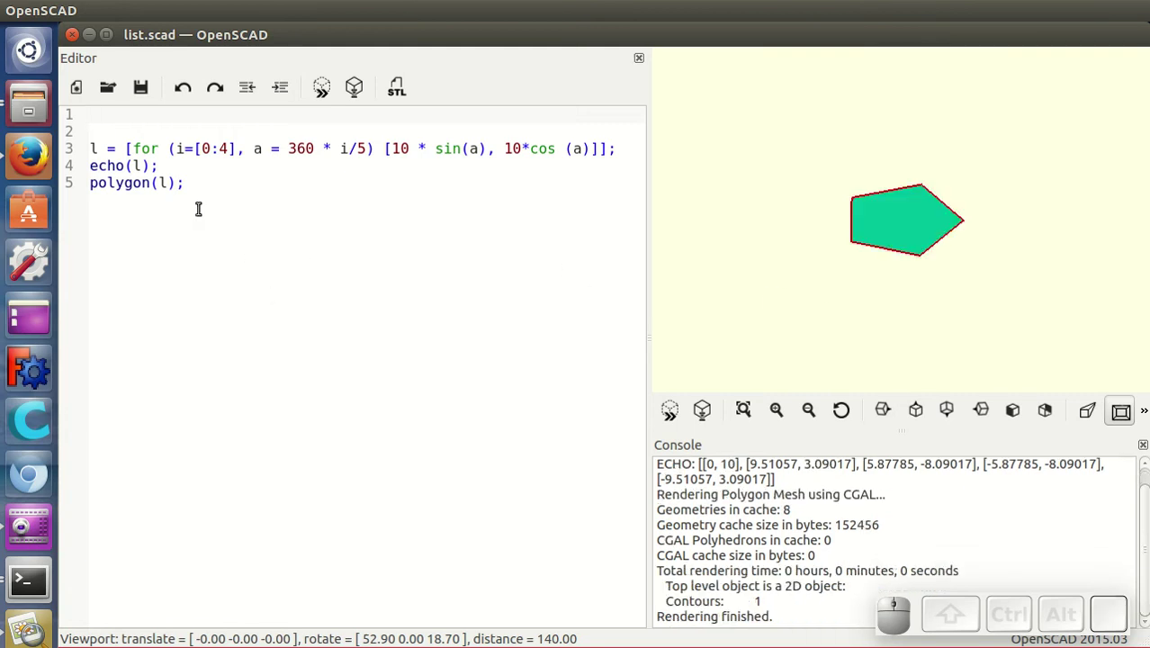
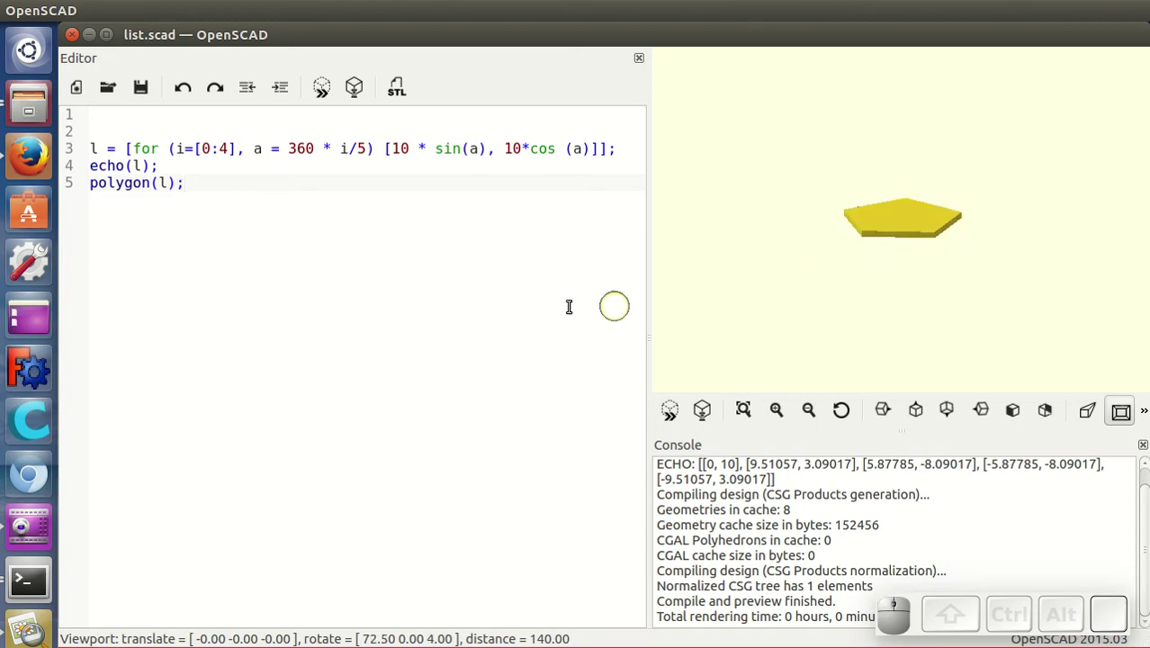
left_click(364, 240)
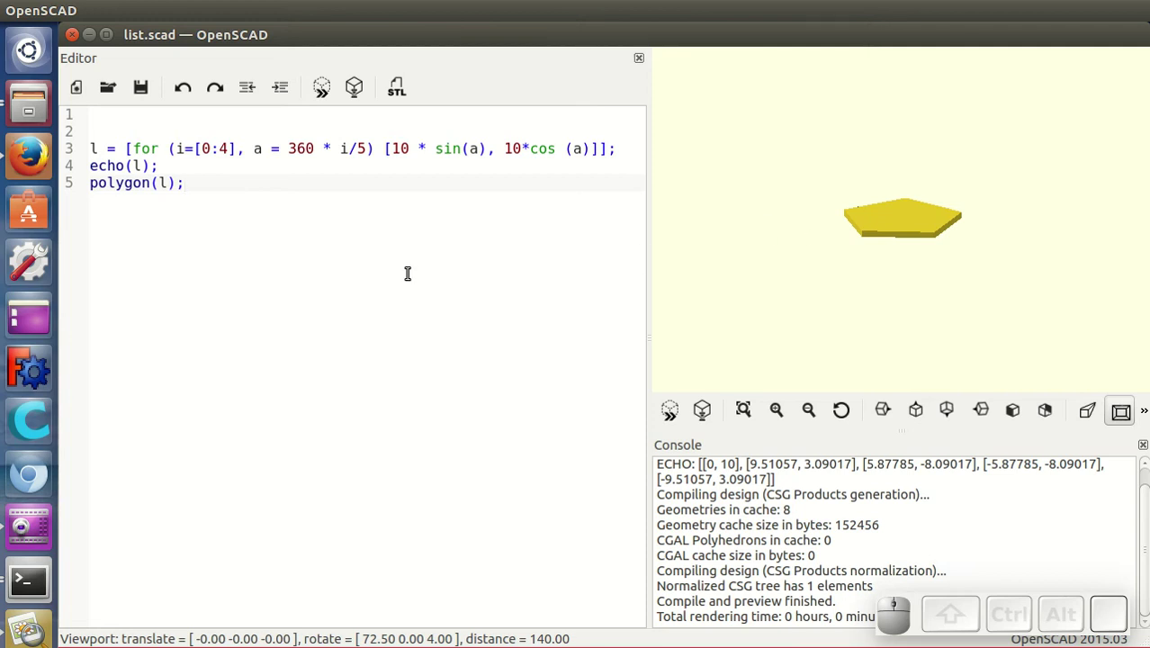
Load offset.scad, uncomment offset(1), and preview and render the enlarged rounded L-shape
left_click(74, 4)
left_click(111, 48)
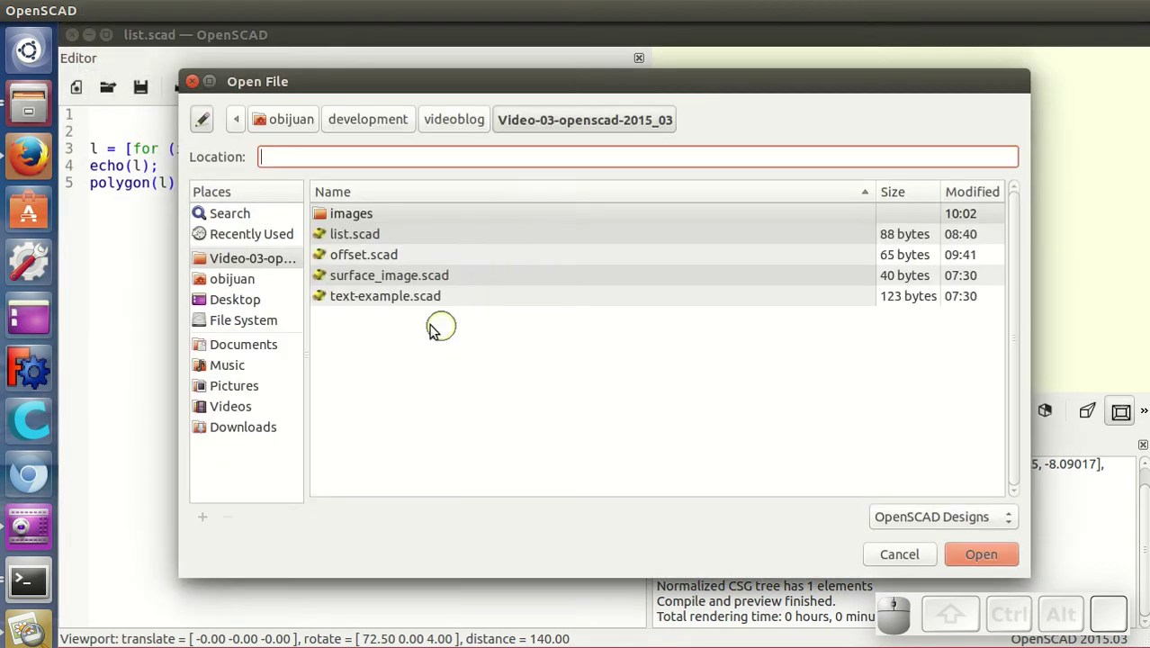
left_click(381, 255)
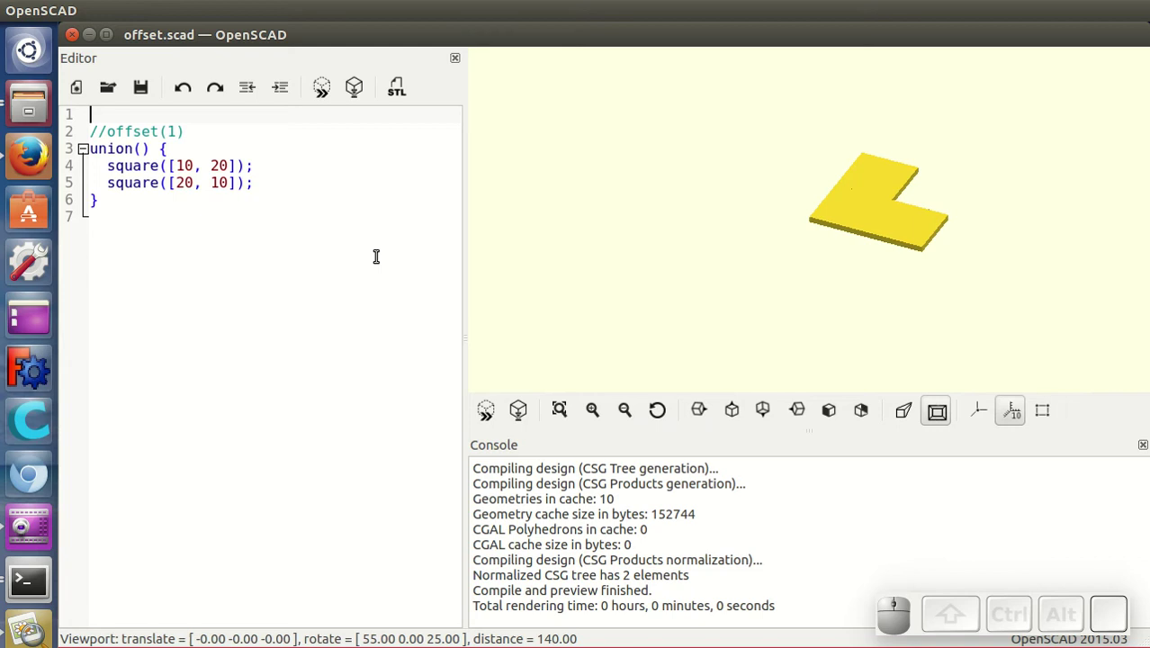
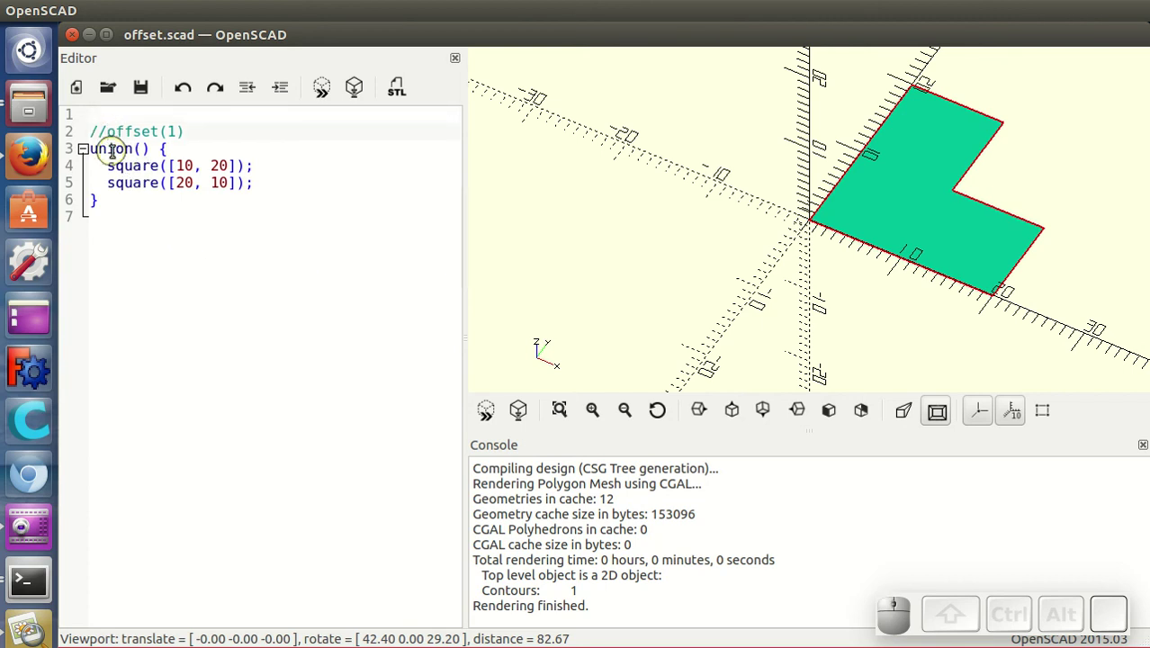
key("BackSpace")
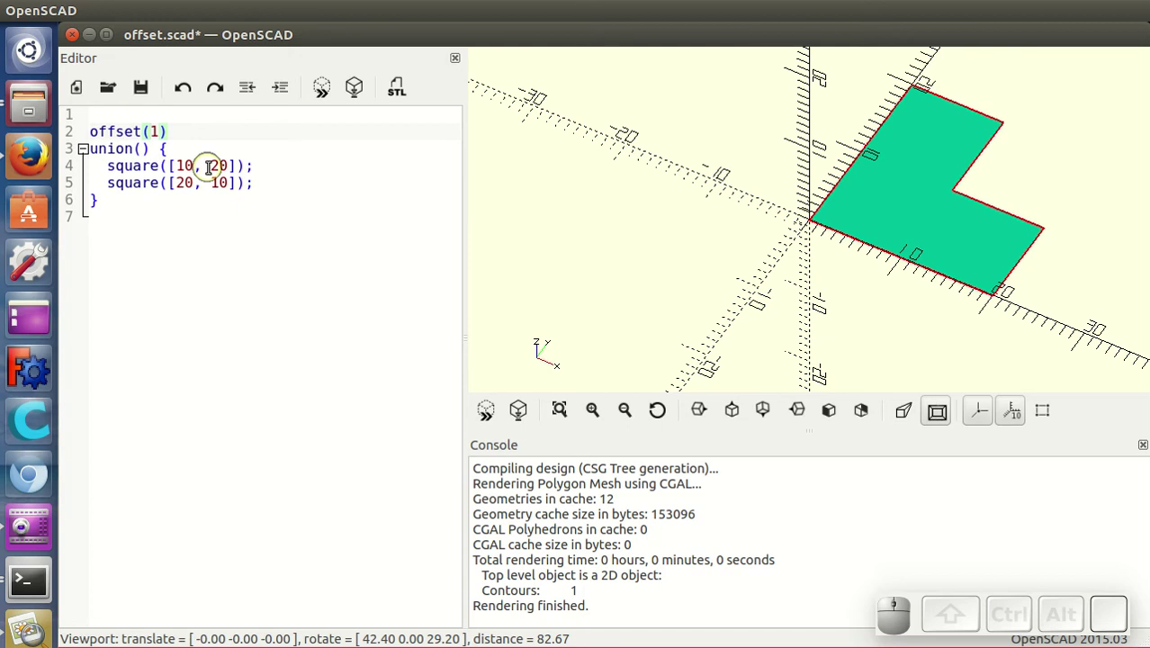
left_click(335, 90)
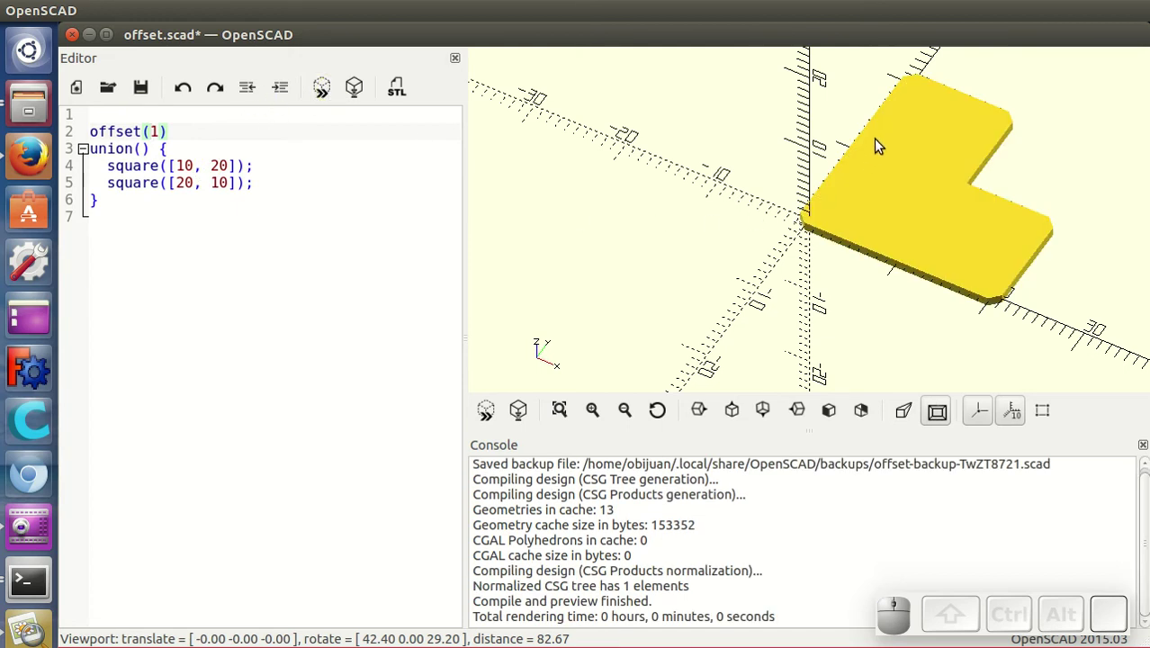
key("F6")
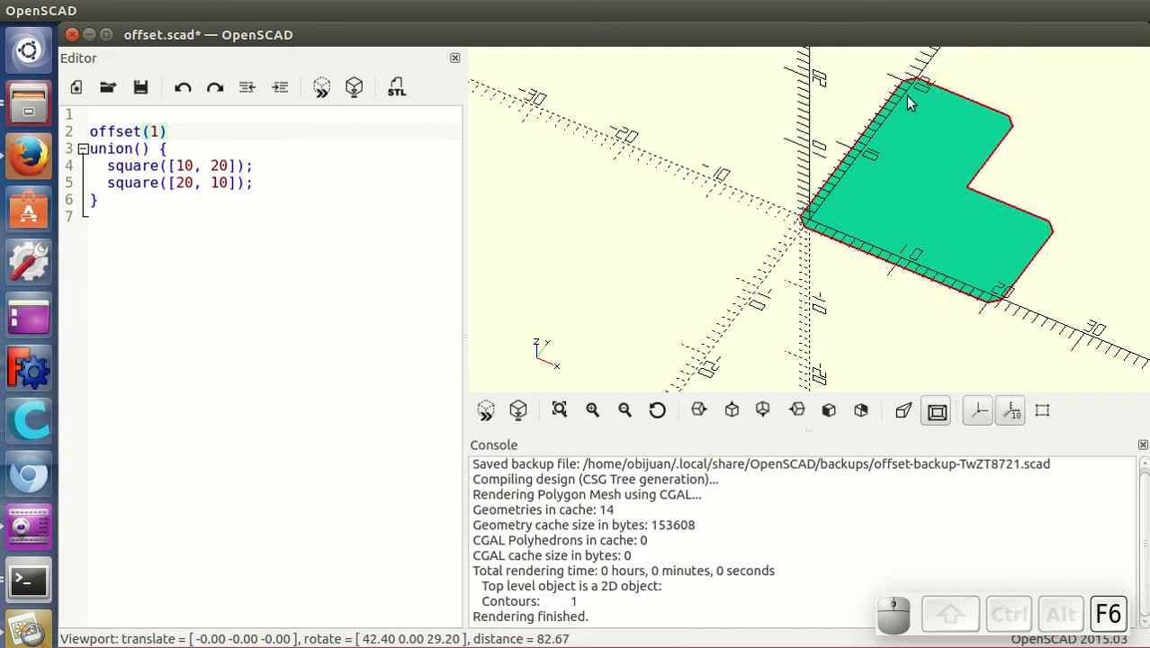
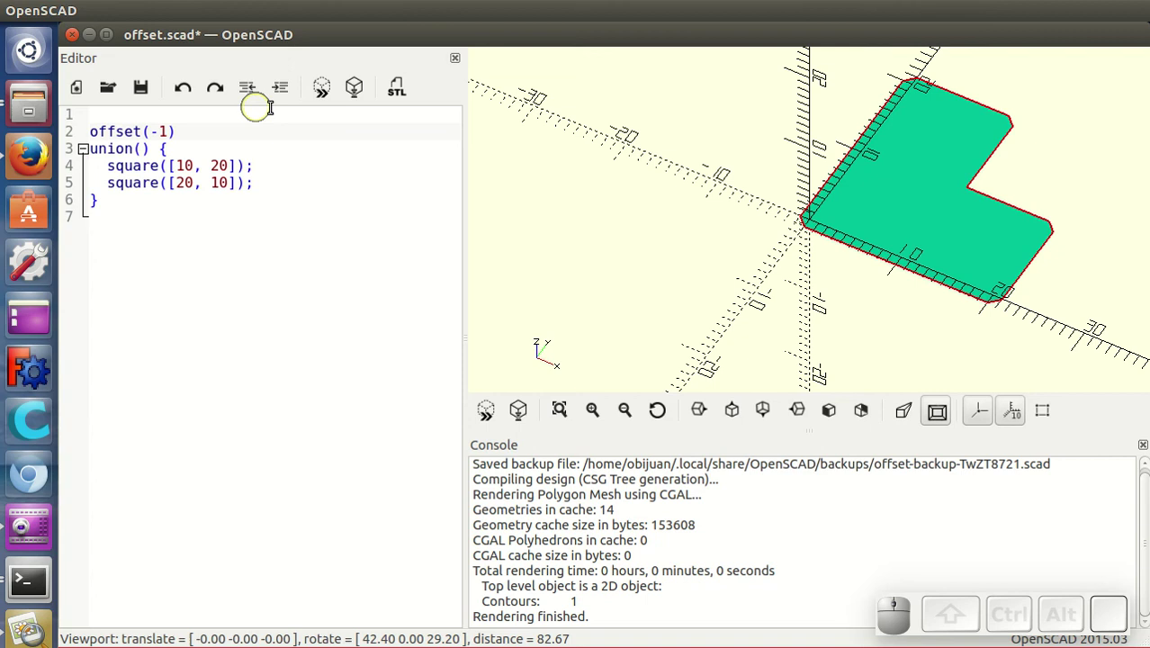
Preview the L-shape shrunk by offset(-1), then bring up the Open File dialog again
left_click(325, 82)
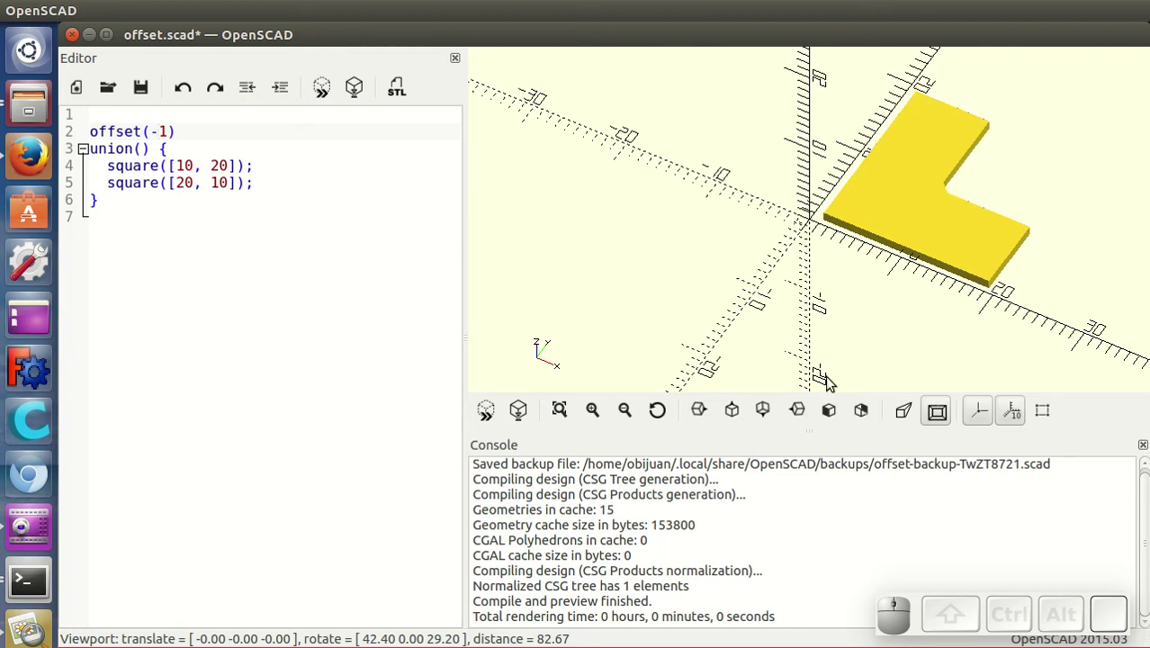
left_click(70, 4)
left_click(123, 57)
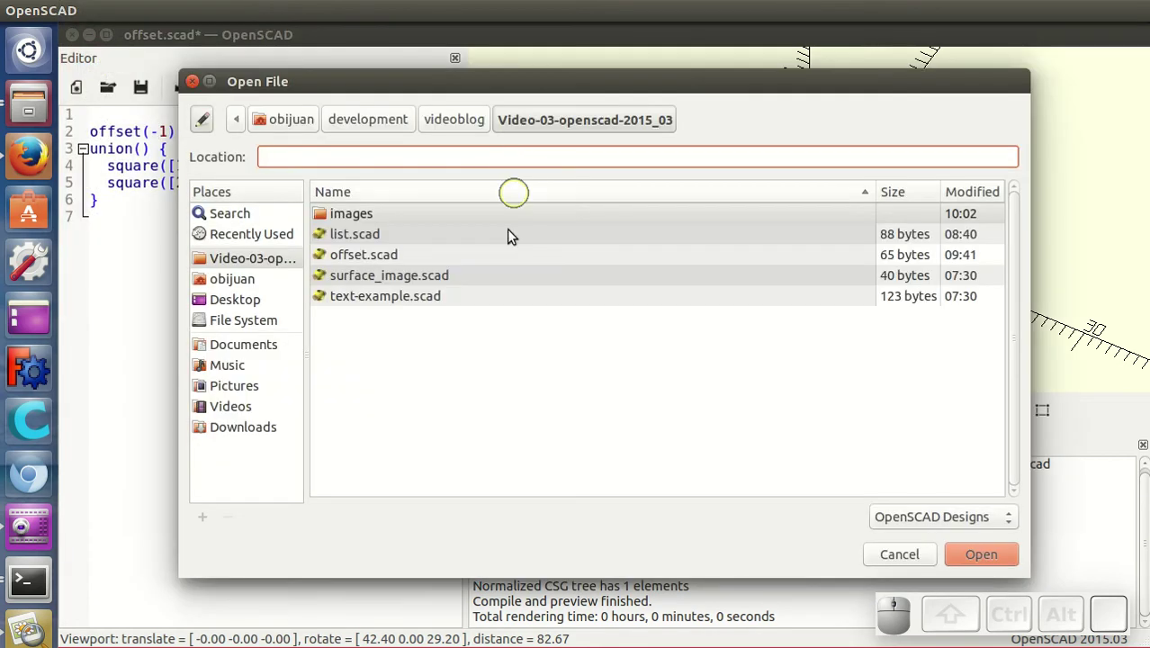
Load surface_image.scad, previewing logo.png as a height-map relief slab
left_click(367, 280)
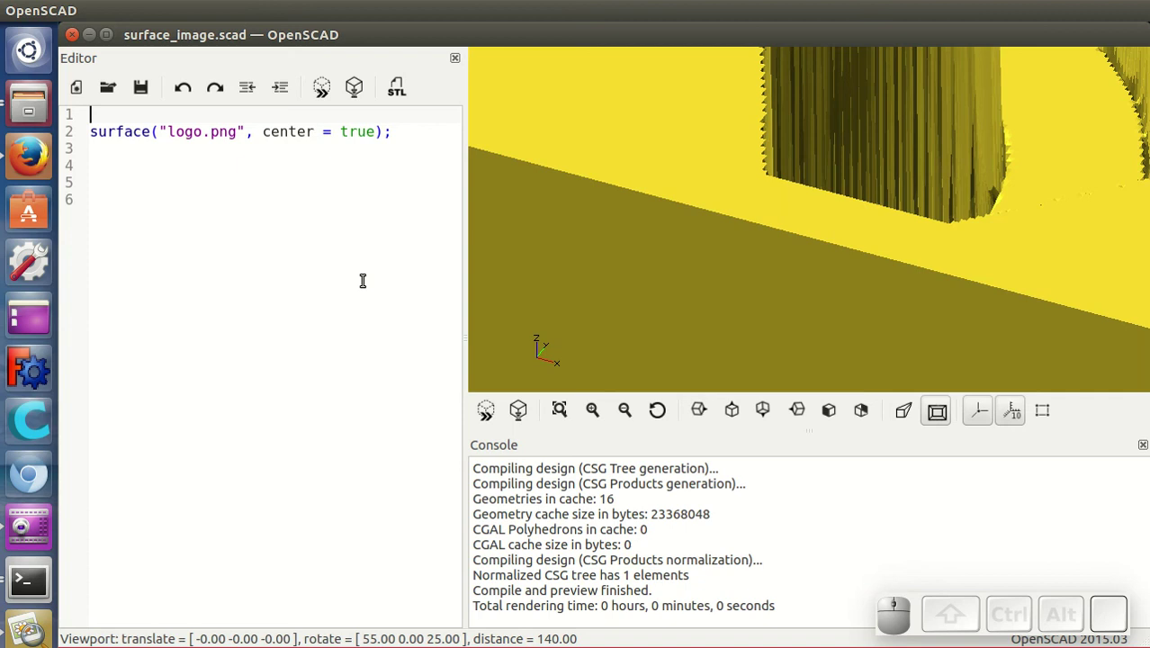
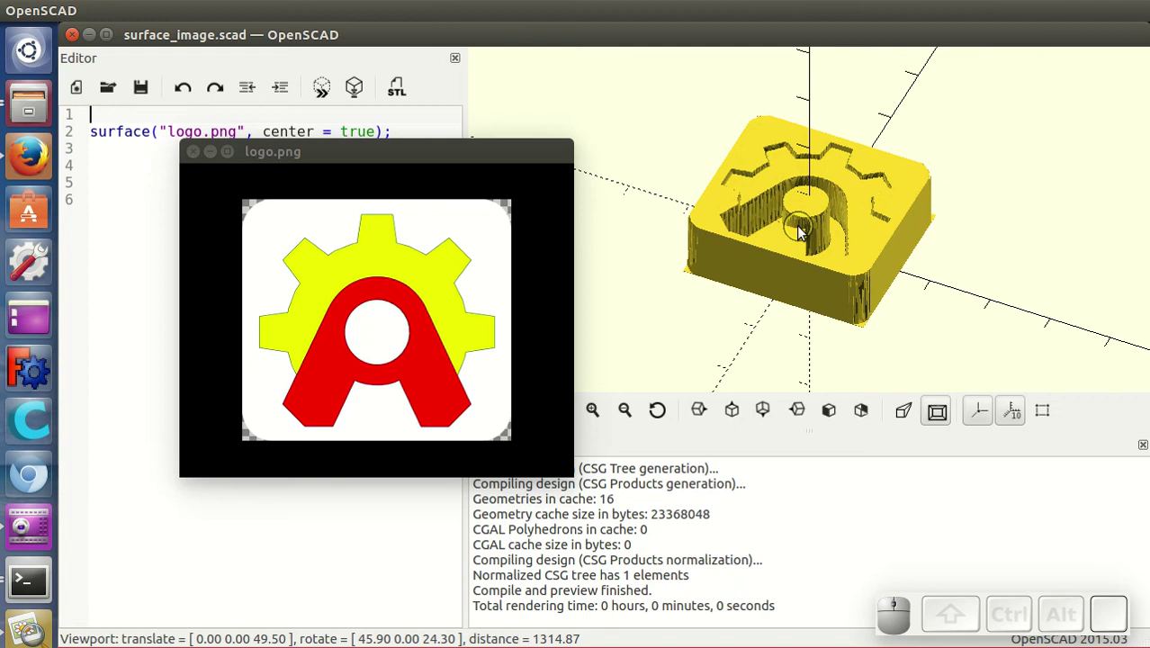
Orbit to look down on the logo relief, then dismiss the About box for version 2015.03
left_click_drag(791, 316, 825, 313)
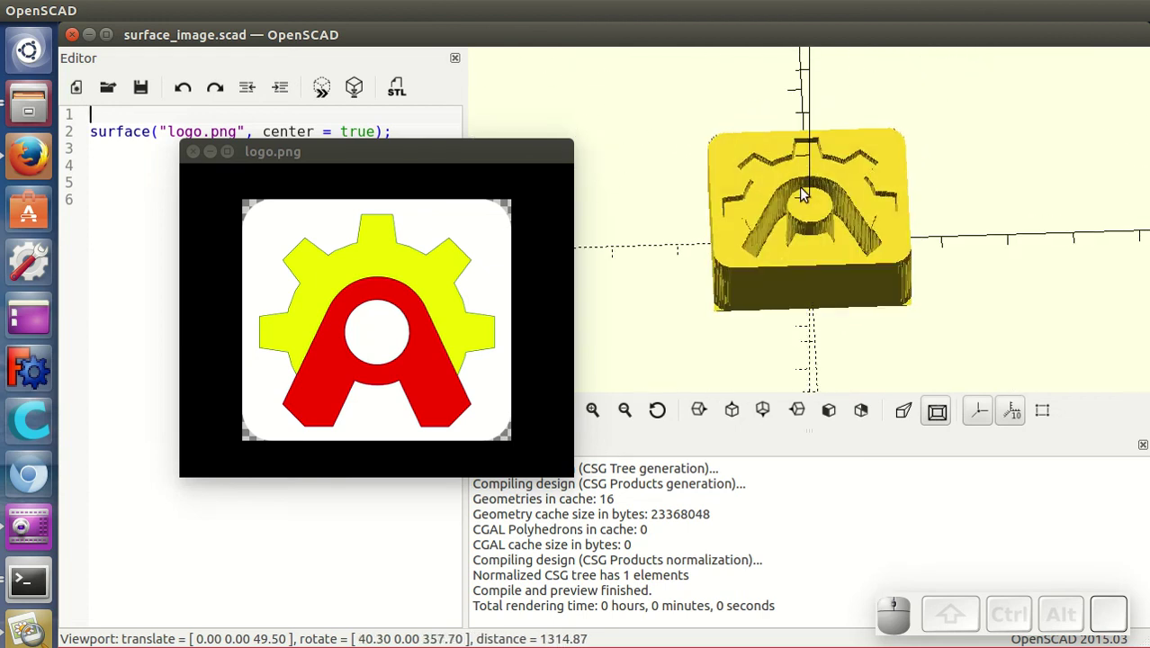
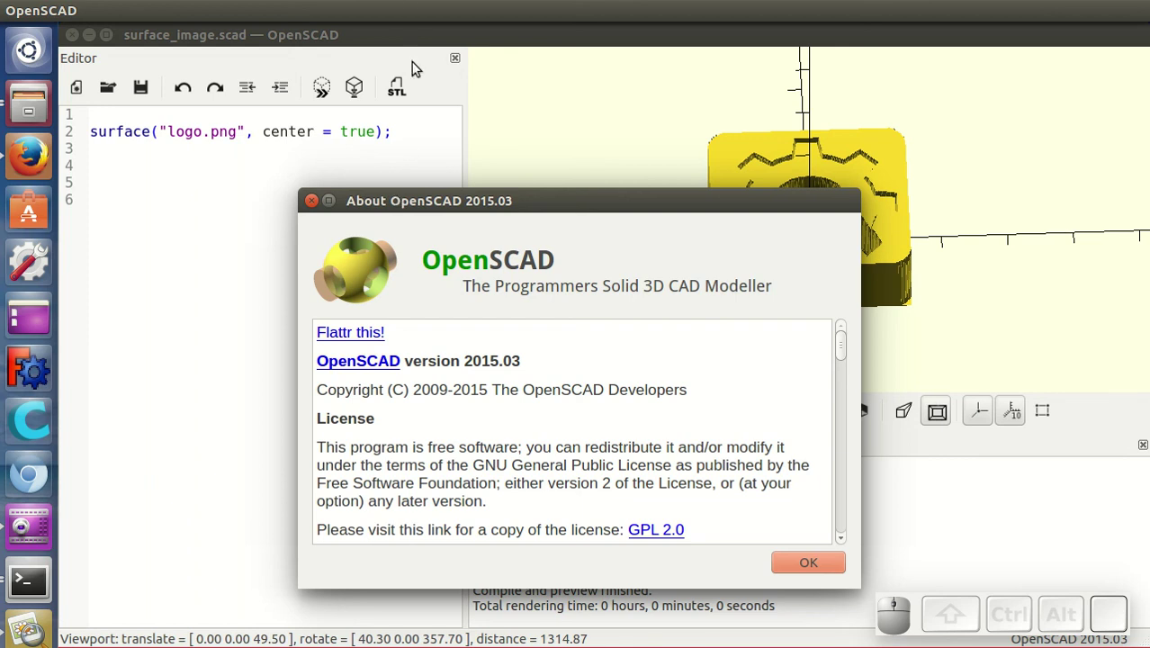
left_click(314, 194)
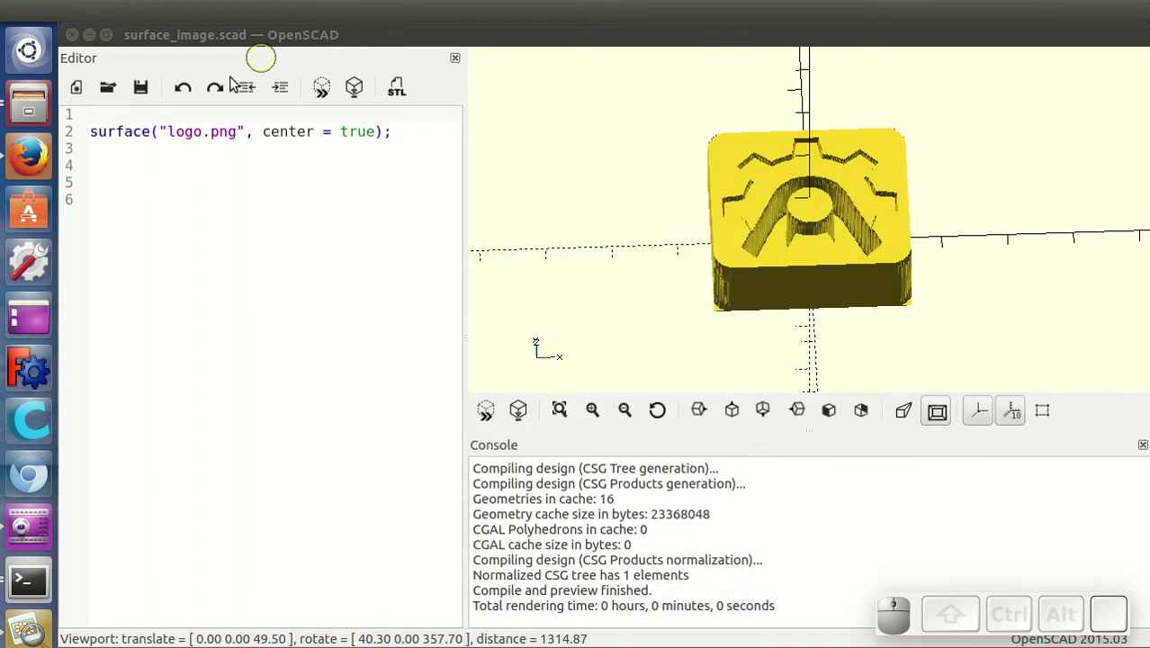
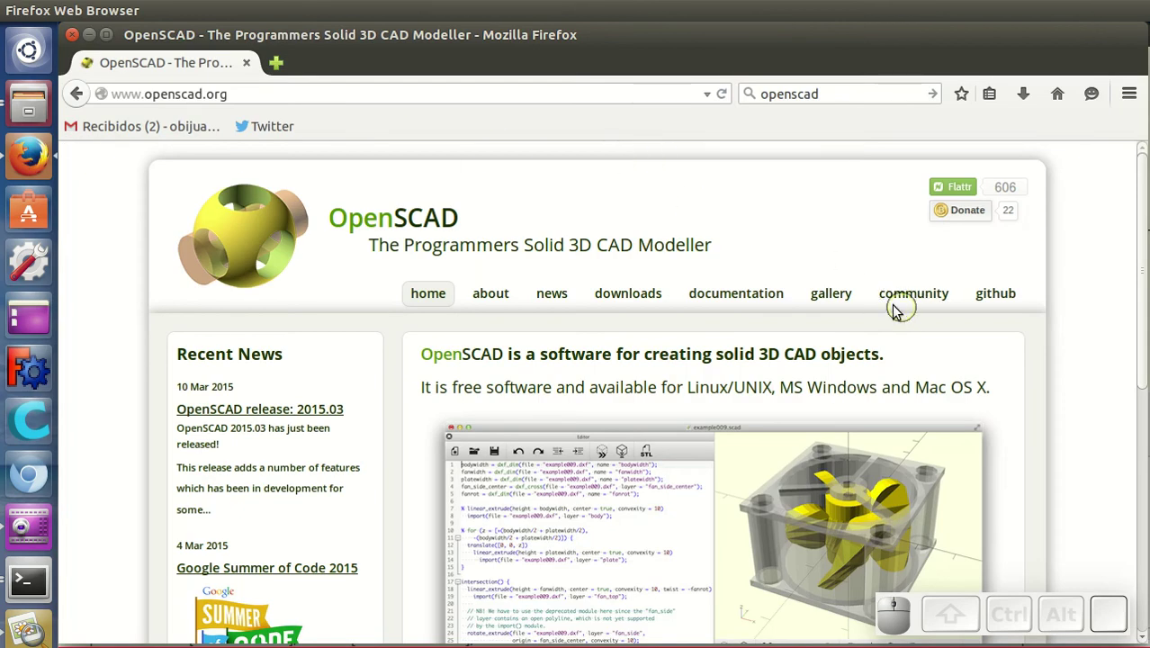
Follow the github link on openscad.org and switch to the repository tab
left_click_drag(1013, 300, 1056, 312)
left_click(1055, 312)
left_click(354, 61)
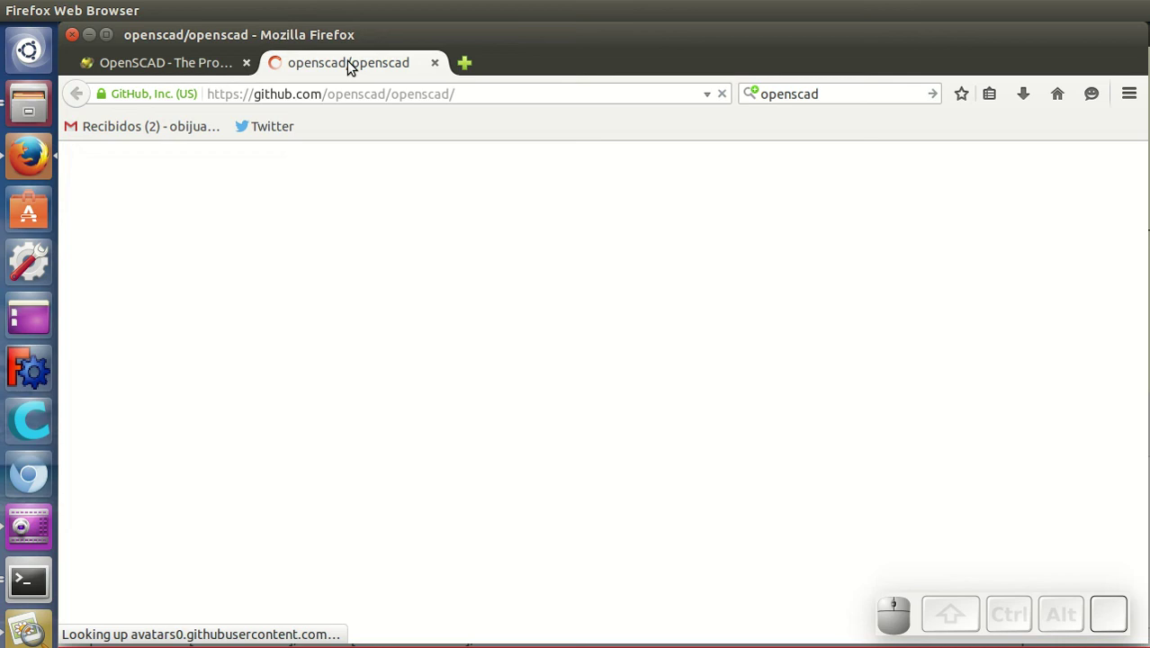
Scroll the openscad repository to the src folder and view AutoUpdater.cc
scroll("down", 3)
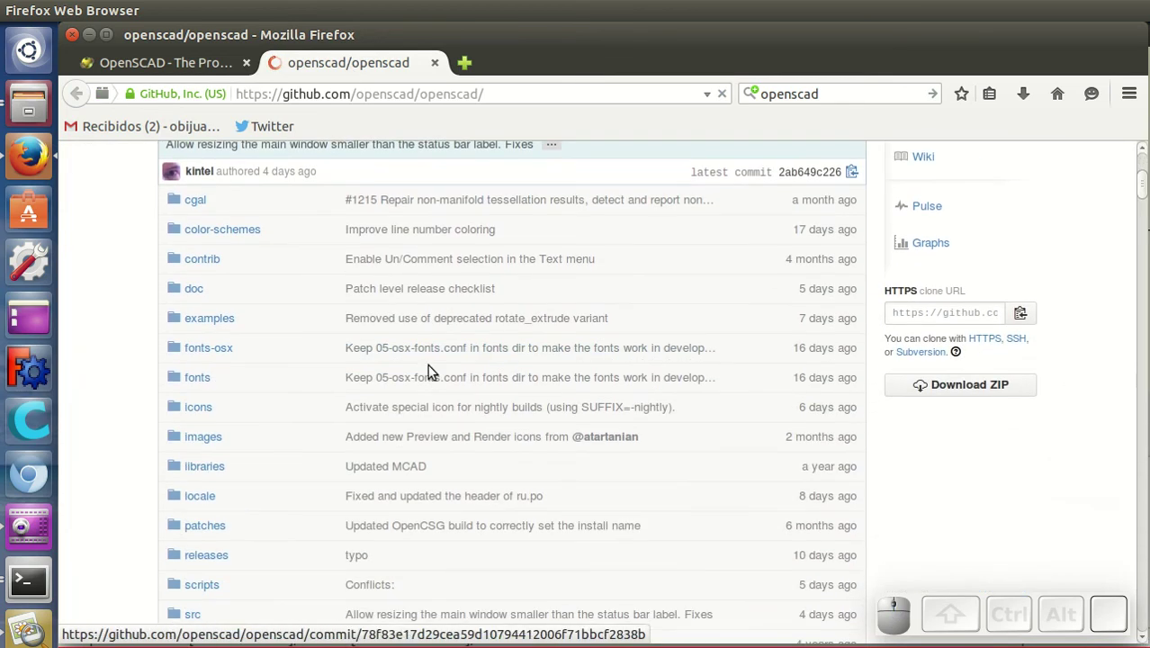
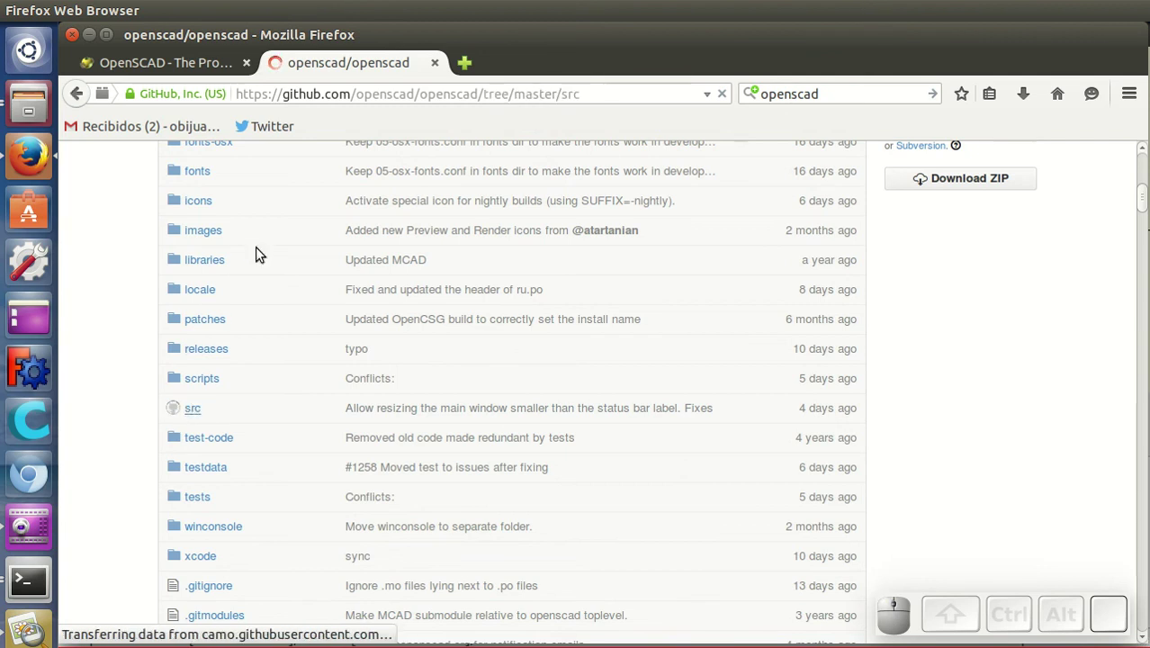
scroll("down", 3)
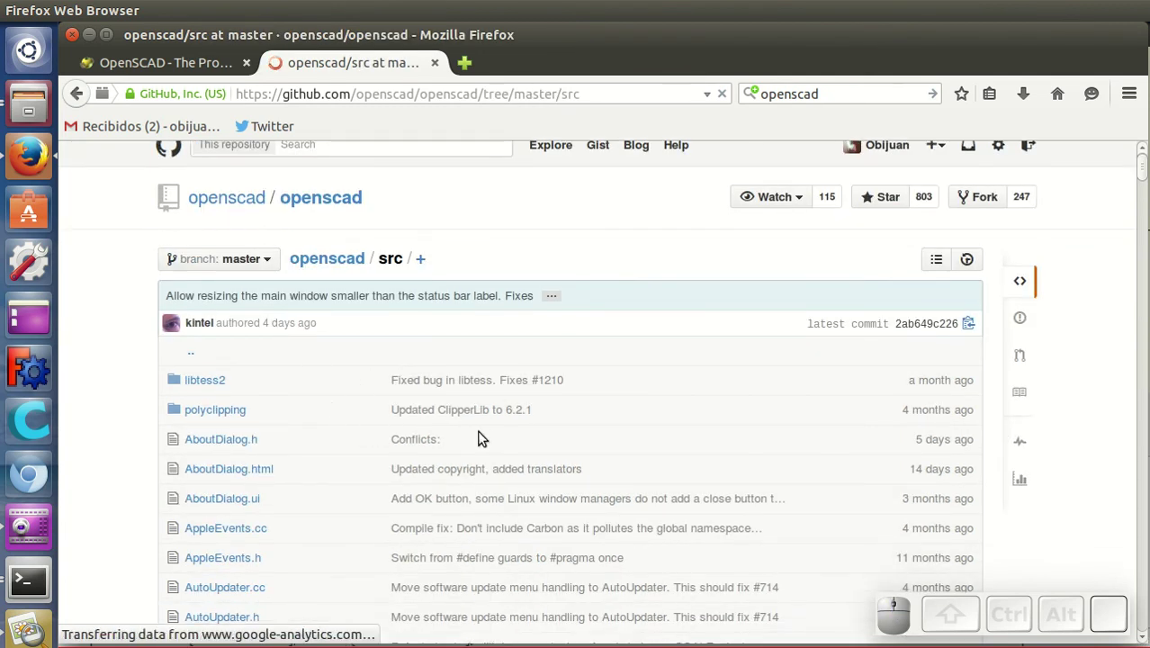
scroll("down", 3)
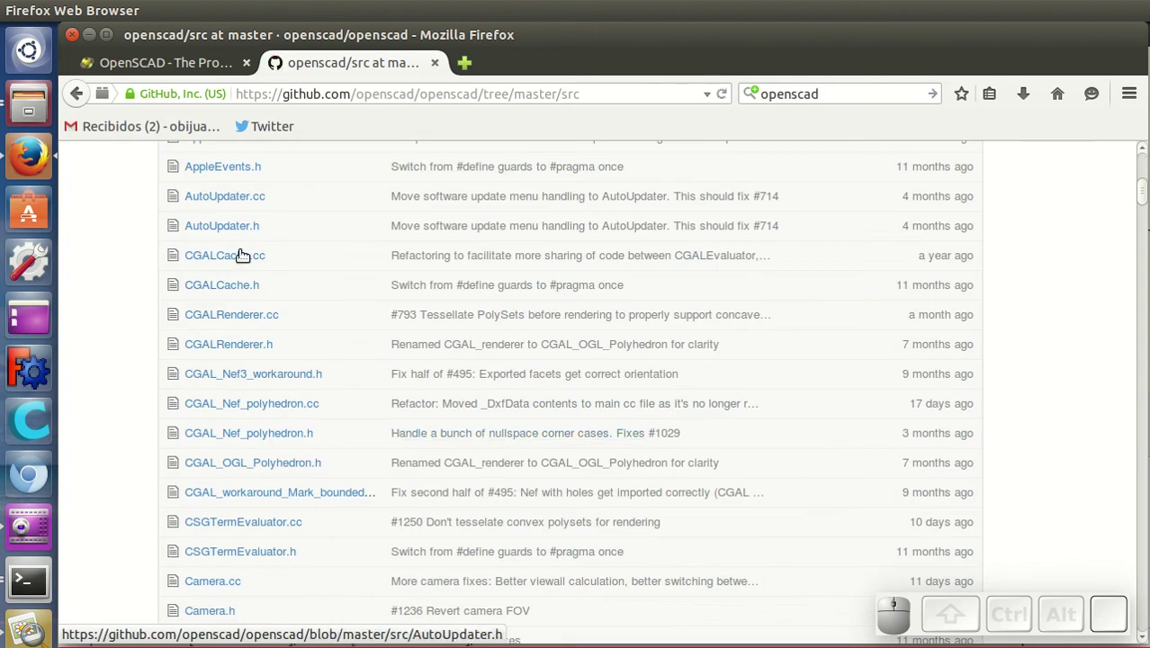
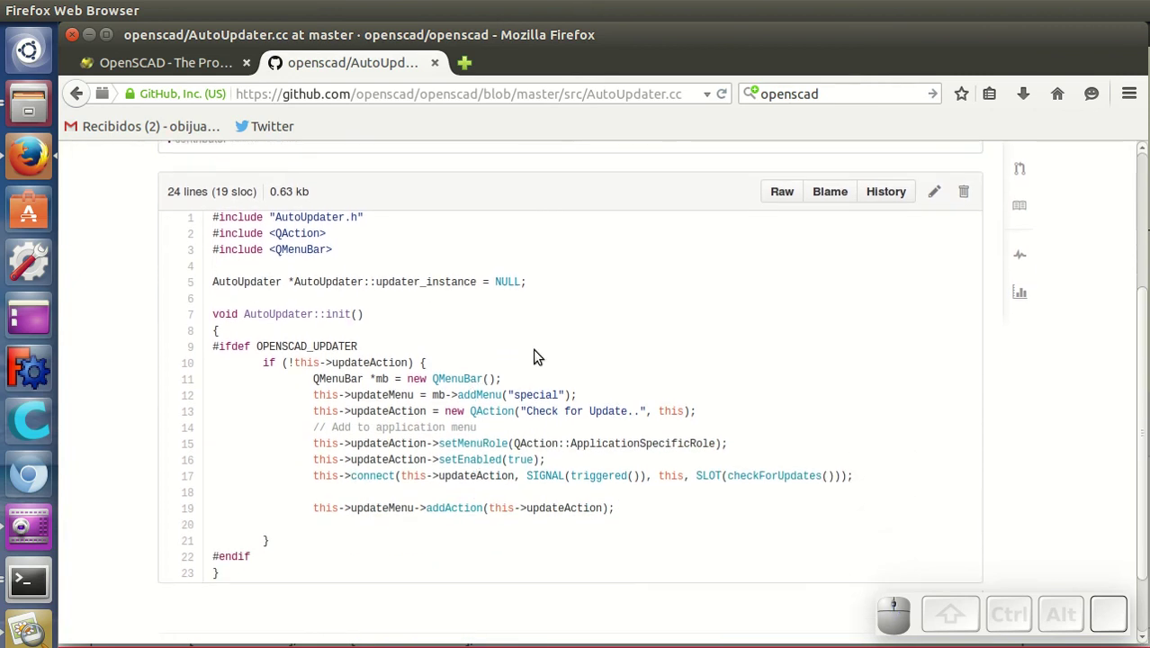
scroll("up", 3)
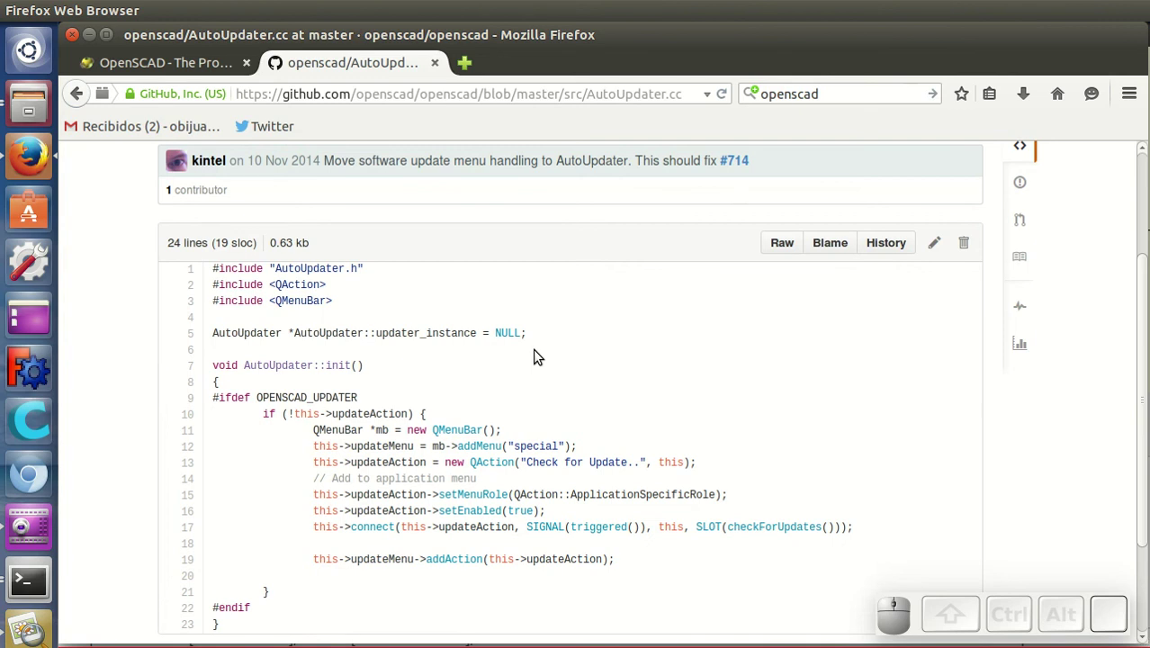
scroll("down", 3)
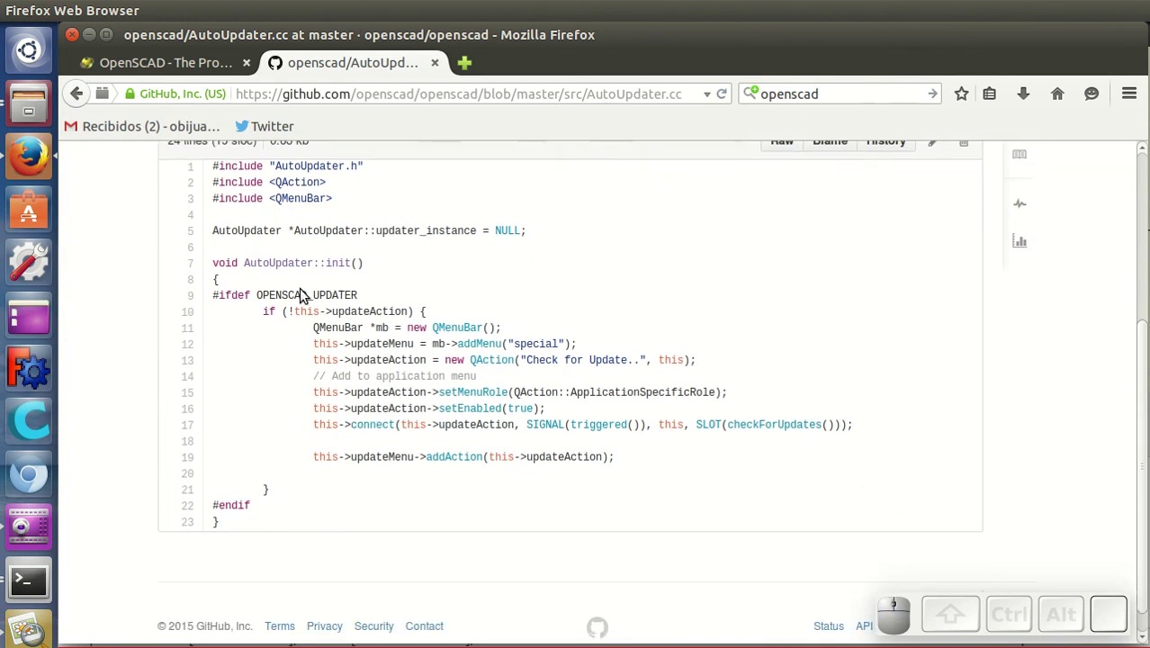